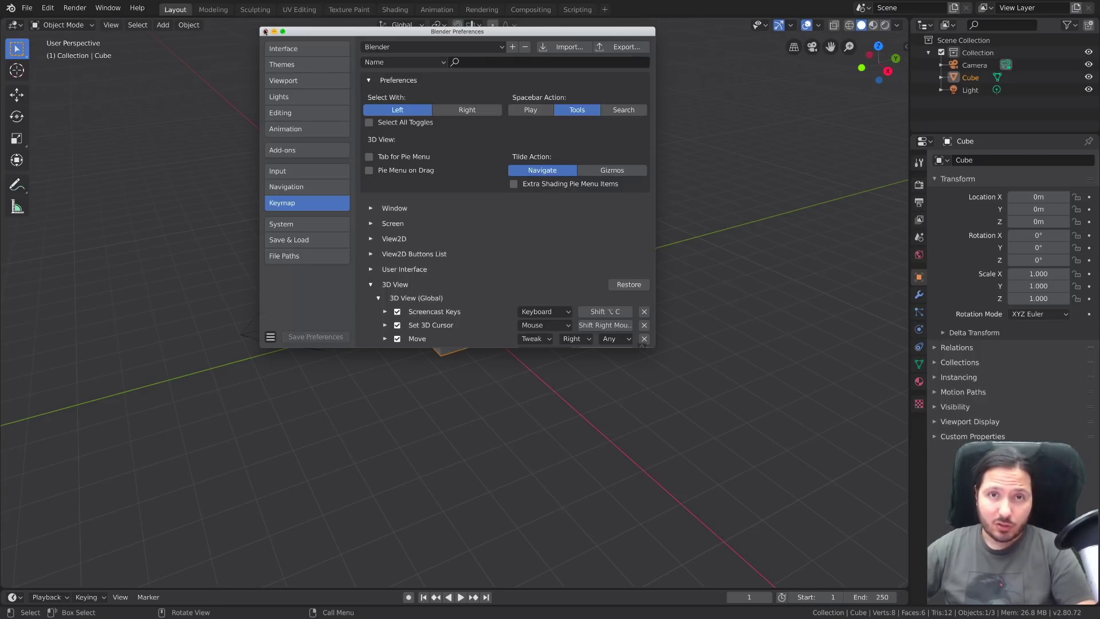
Step: Orbit around the default cube scene and zoom in and out with the scroll wheel
middle_click(328, 255)
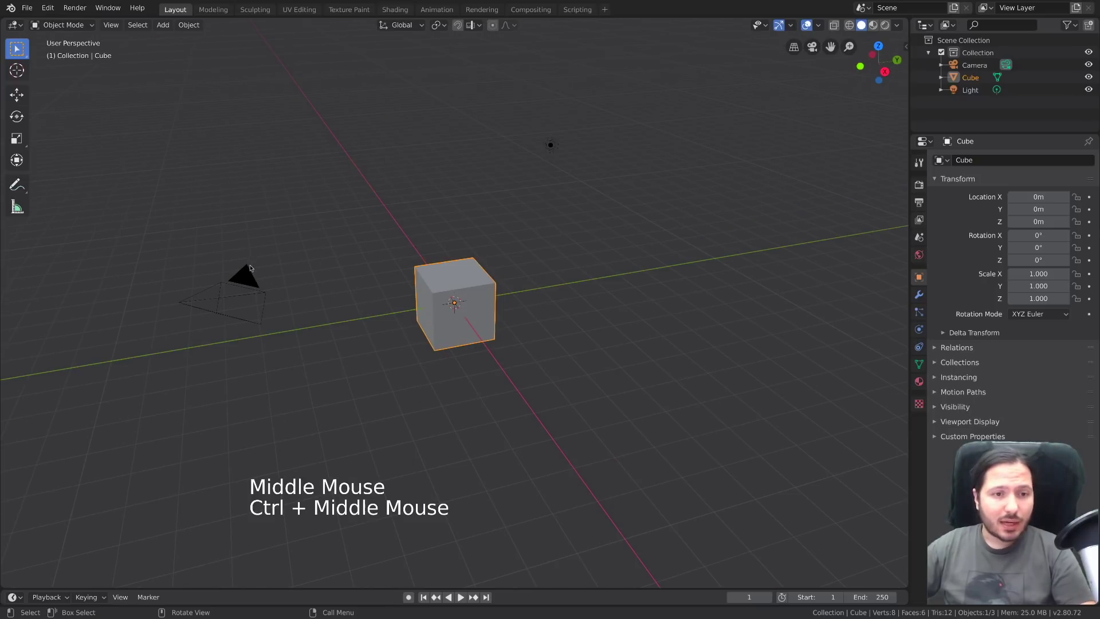
left_click(251, 265)
left_click(446, 271)
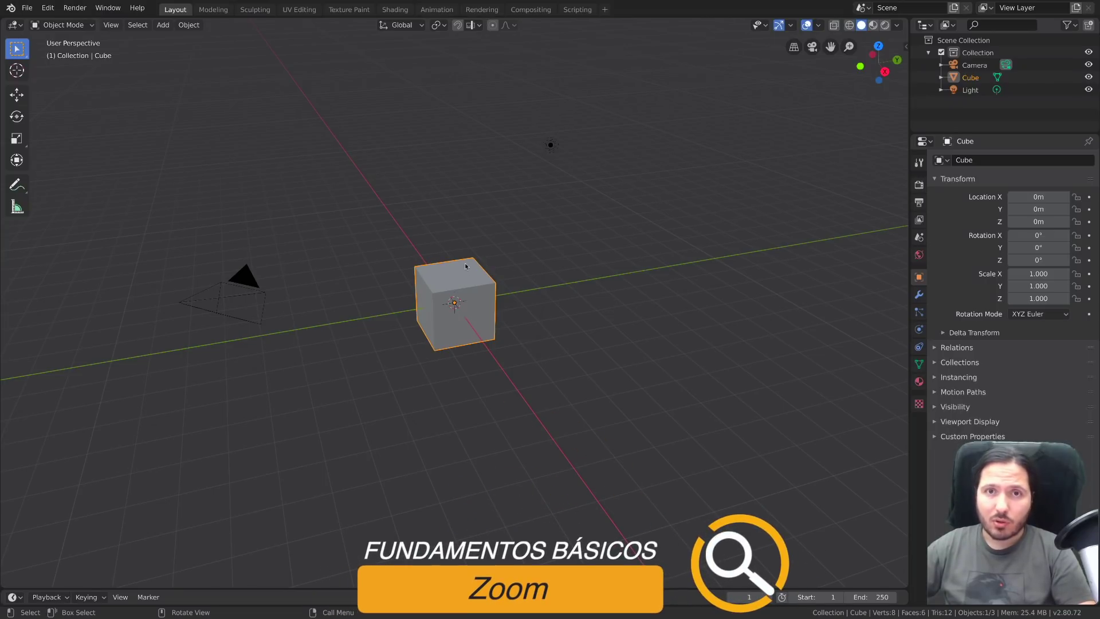
middle_click(510, 255)
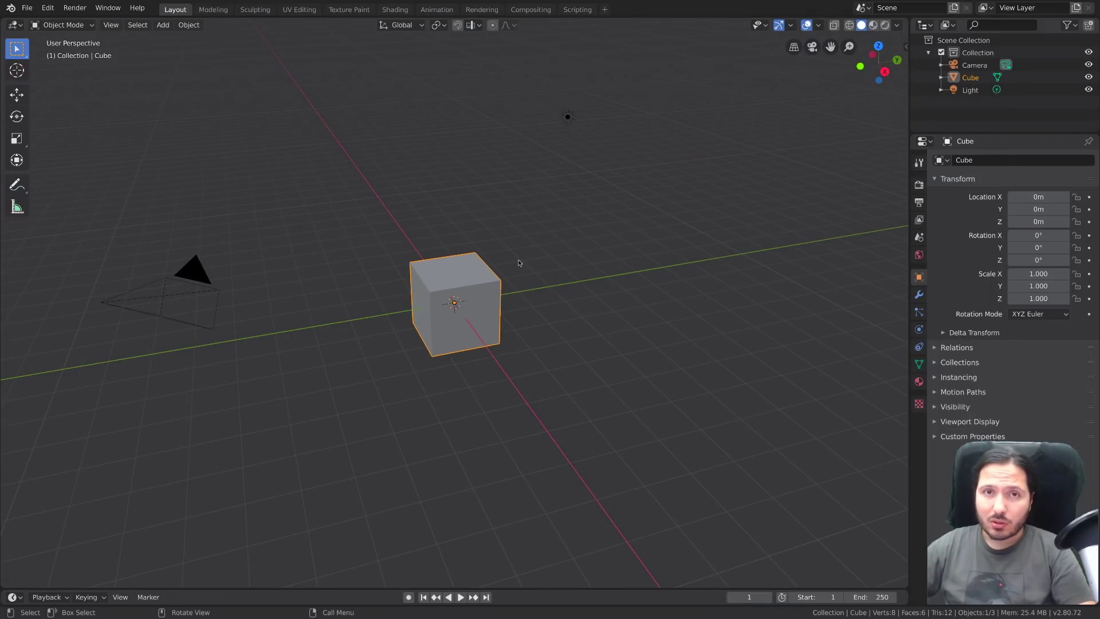
scroll("up", 3)
scroll("down", 3)
scroll("up", 3)
scroll("down", 3)
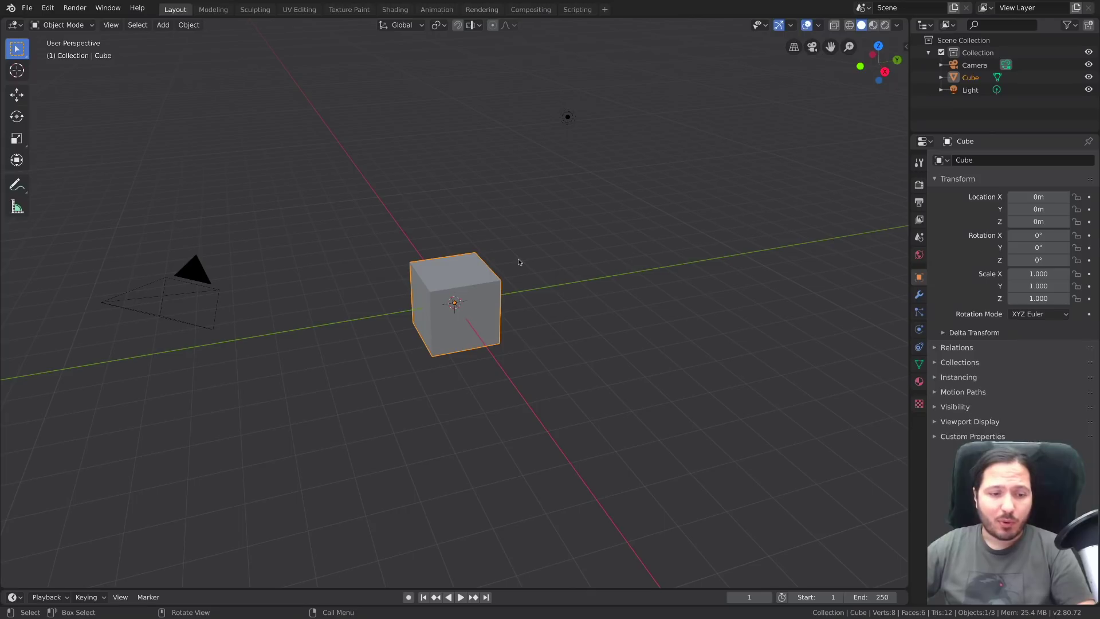
Step: Close Preferences, then orbit around the cube and pan the scene sideways
key("F4")
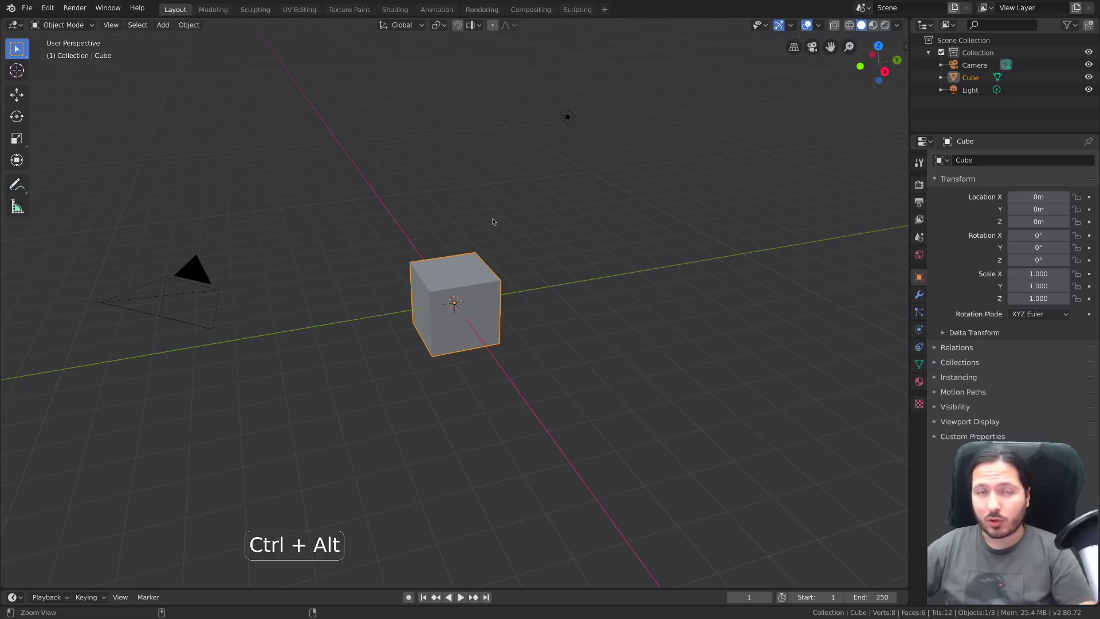
middle_click(495, 228)
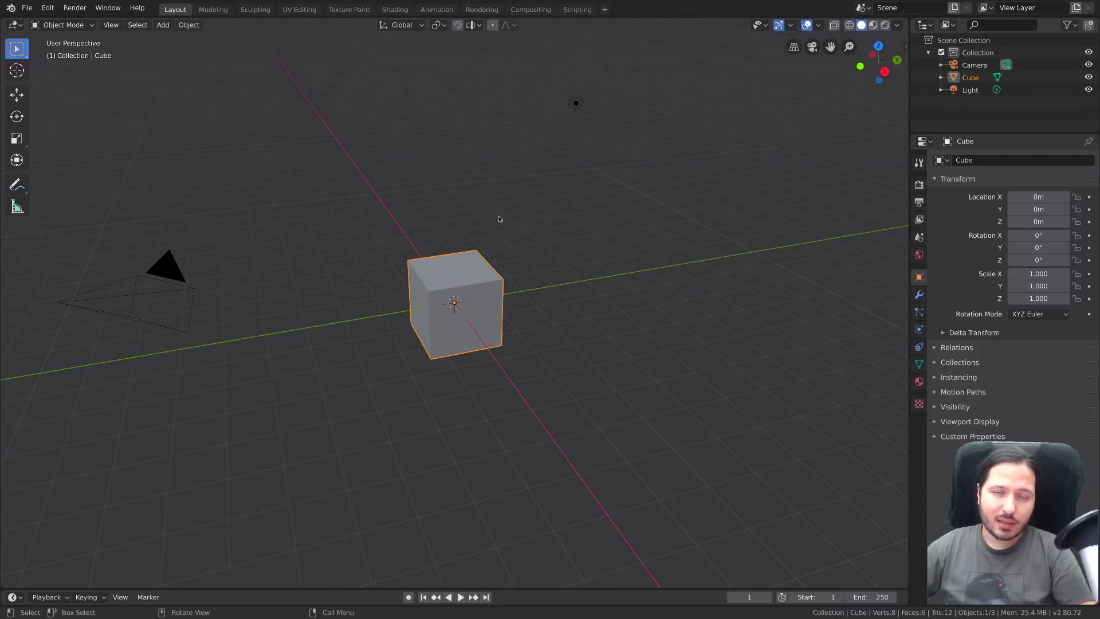
key("F4")
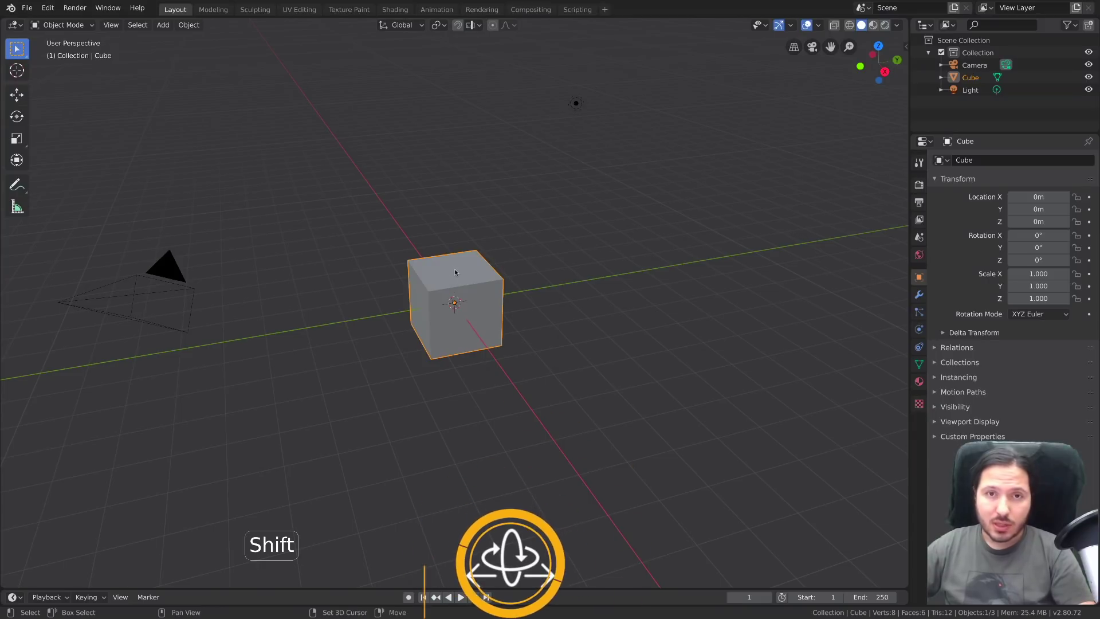
middle_click(495, 234)
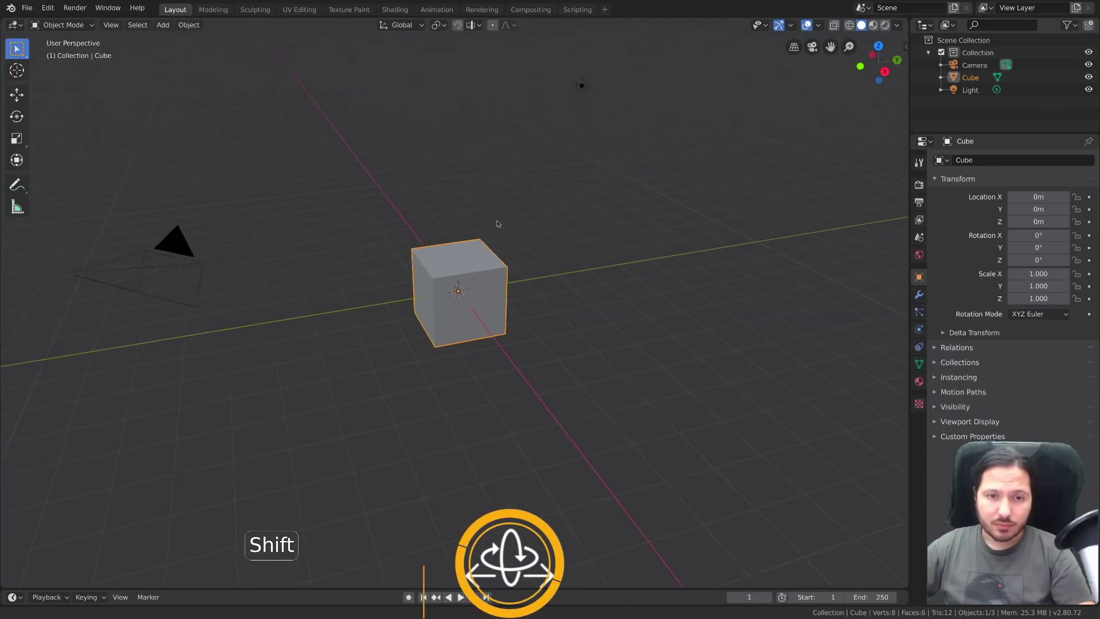
middle_click(517, 213)
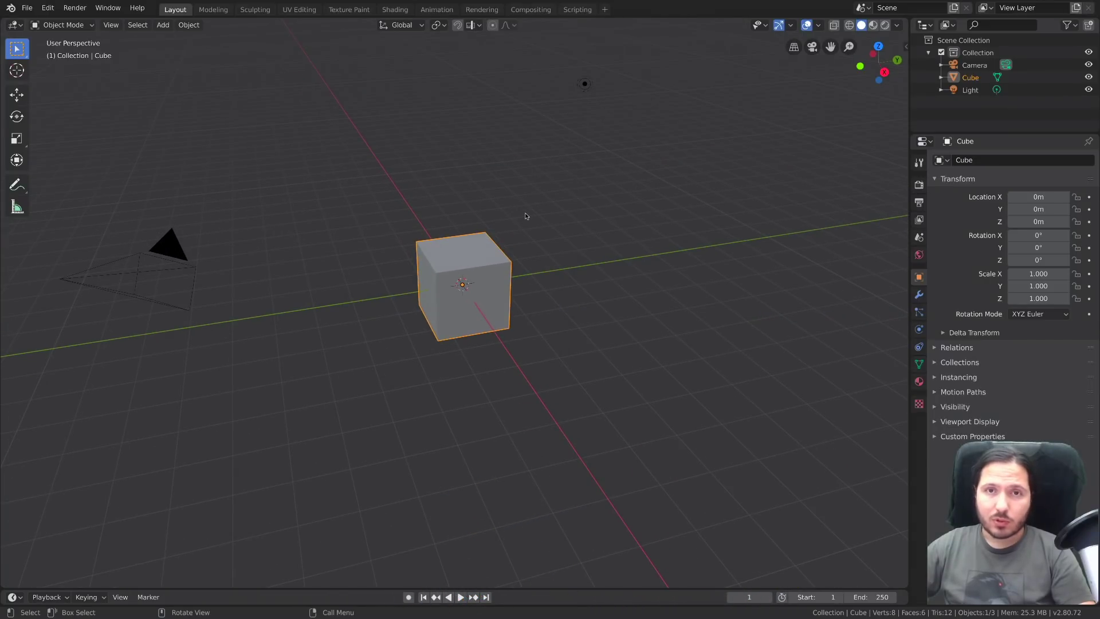
Step: Orbit down to a low side angle and back up to an overhead view of the cube
middle_click(526, 211)
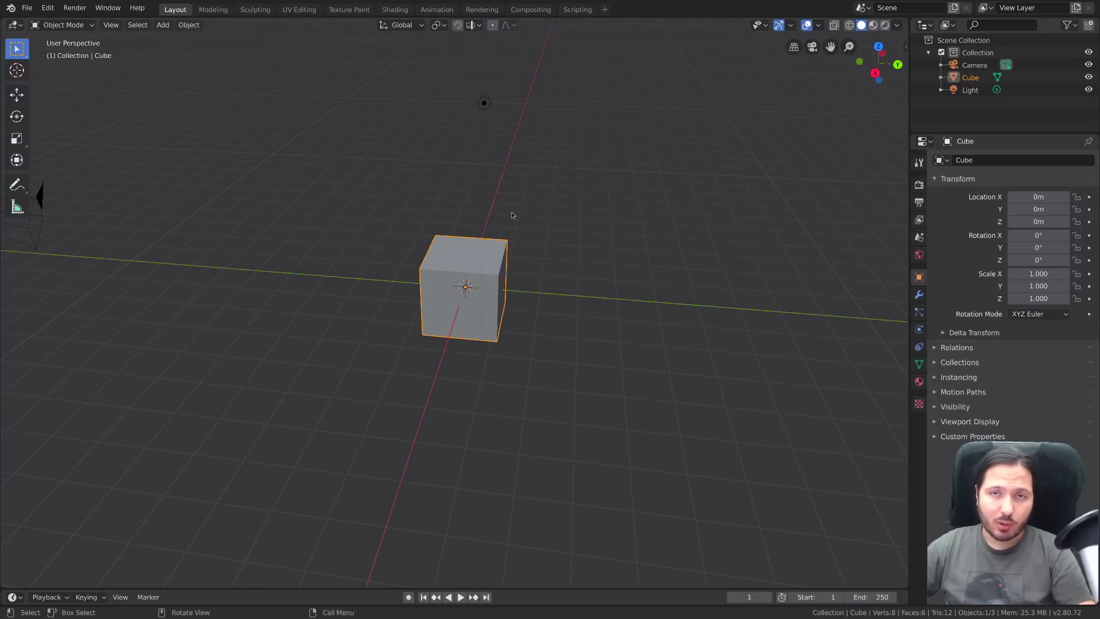
middle_click(527, 209)
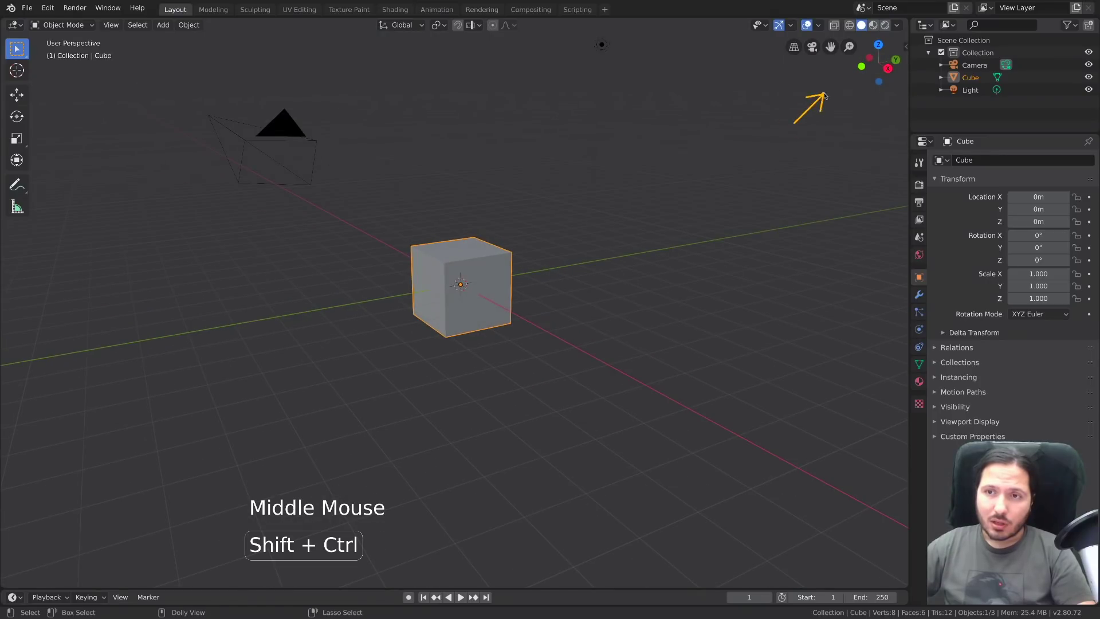
middle_click(630, 198)
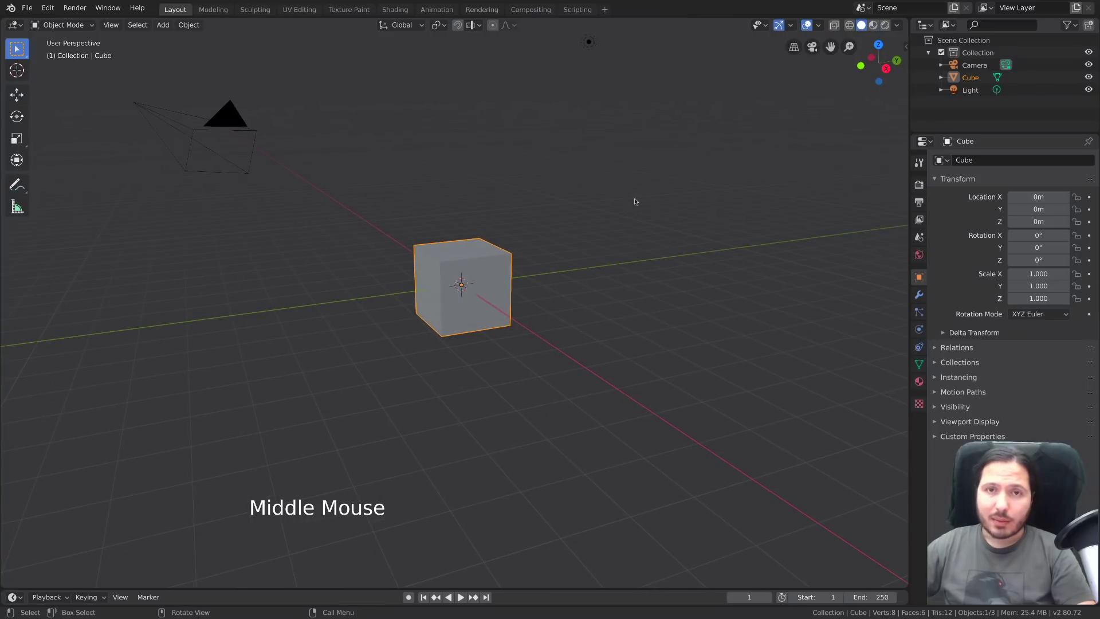
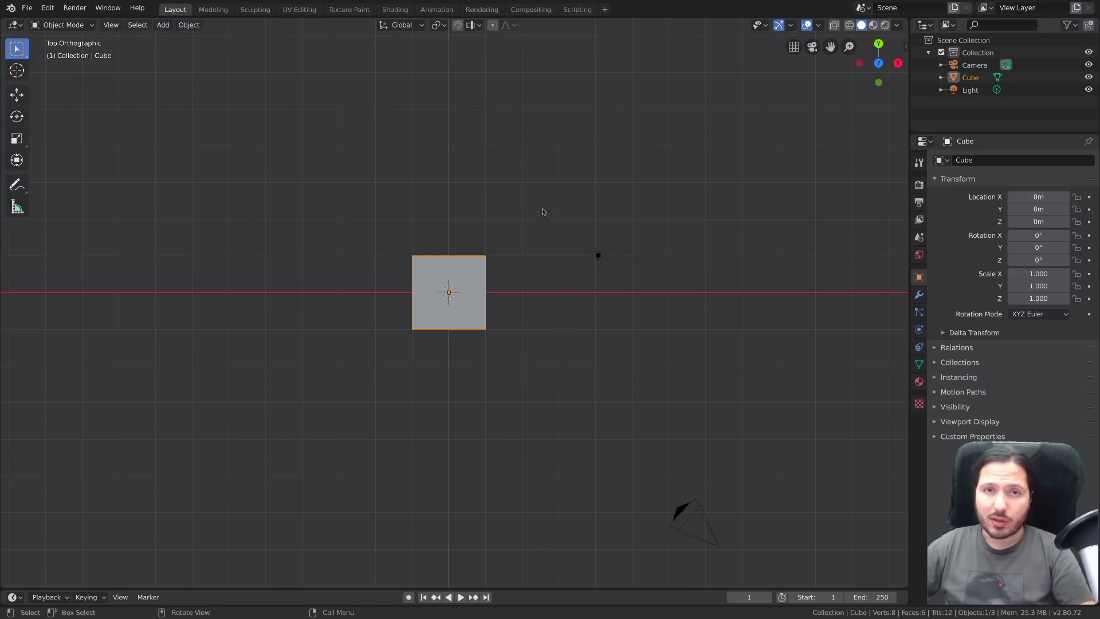
Step: Turn to a front-on look at the cube, then orbit back out to an angled overhead view
middle_click(547, 211)
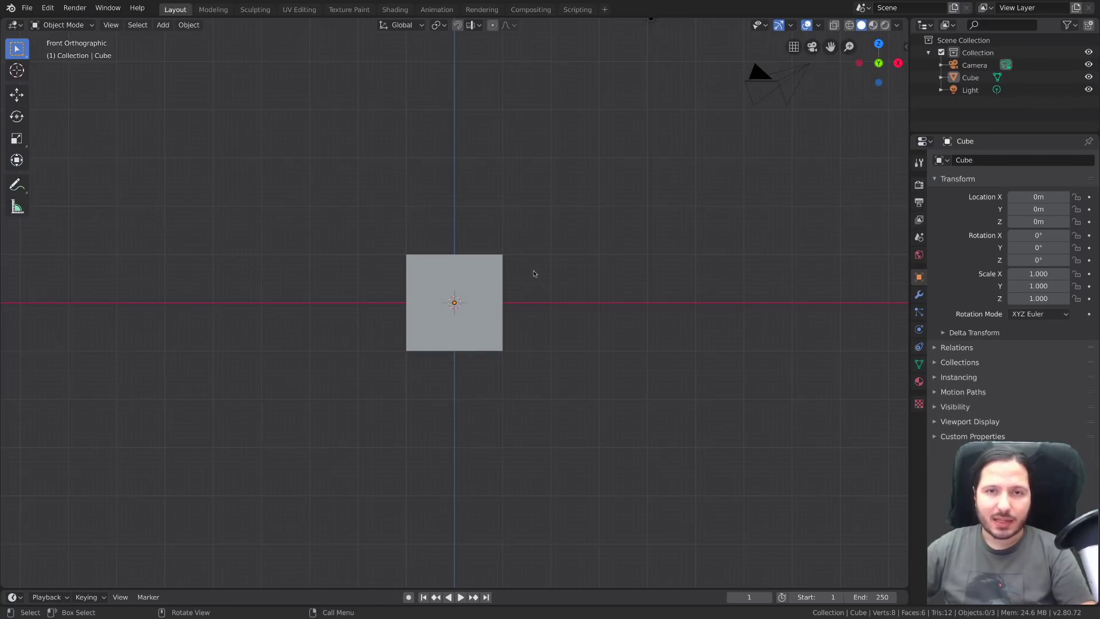
middle_click(610, 245)
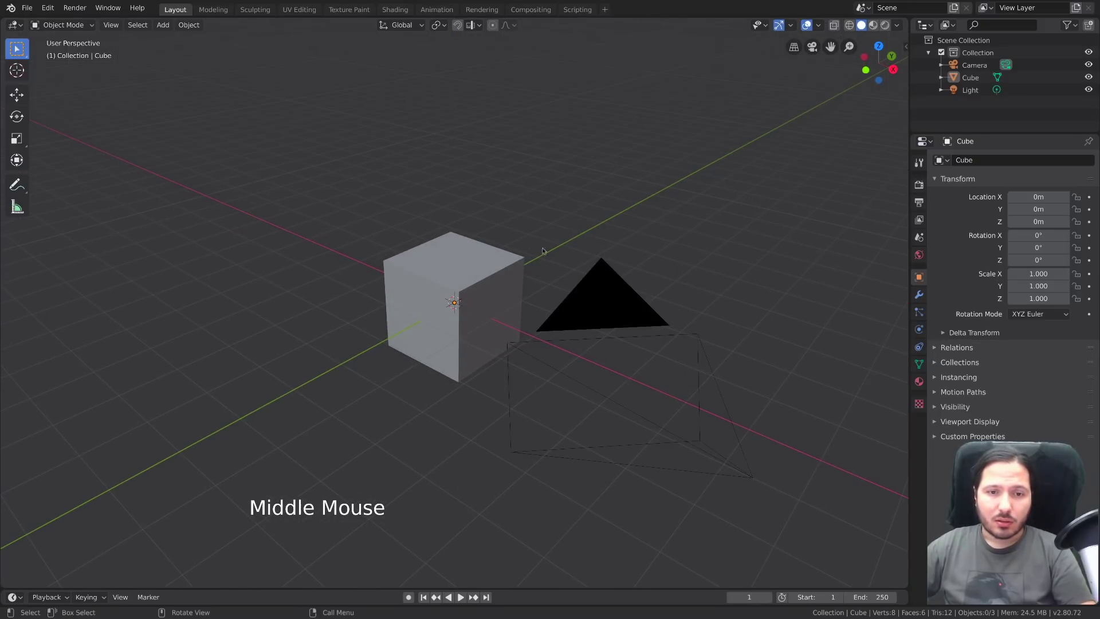
middle_click(474, 229)
middle_click(483, 237)
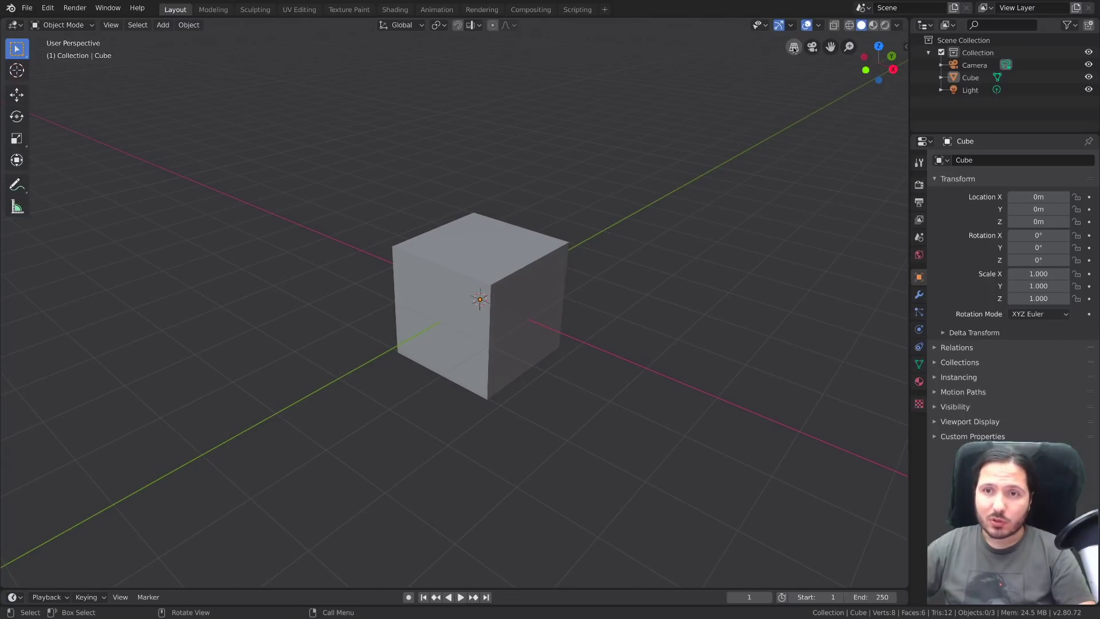
Step: Switch projection from the viewport header and zoom in until the view is inside the cube
left_click(796, 48)
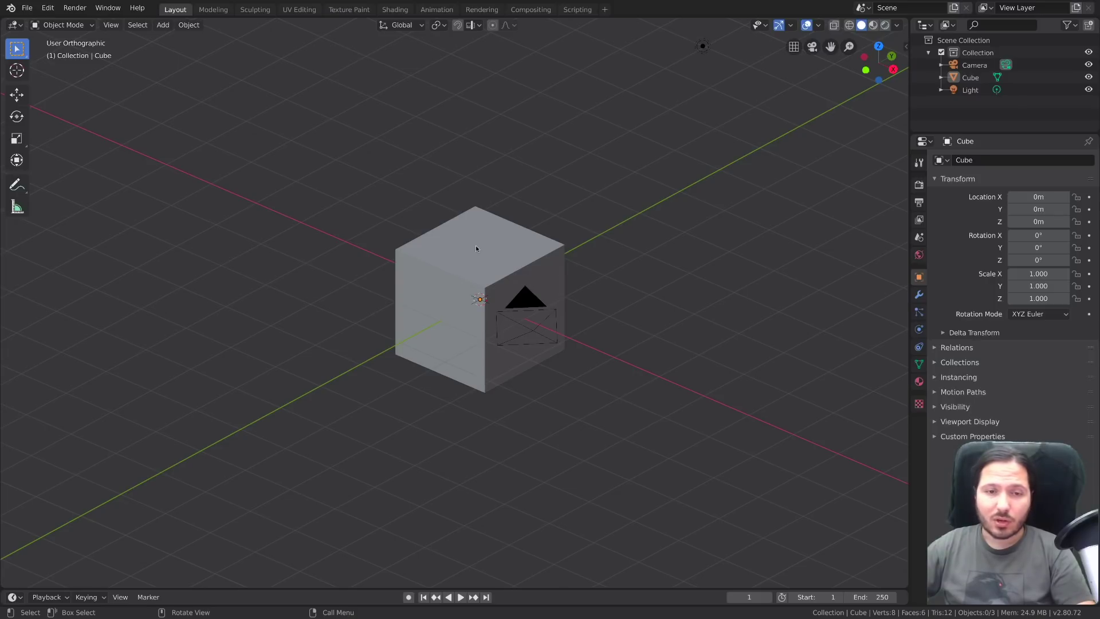
middle_click(489, 281)
middle_click(526, 292)
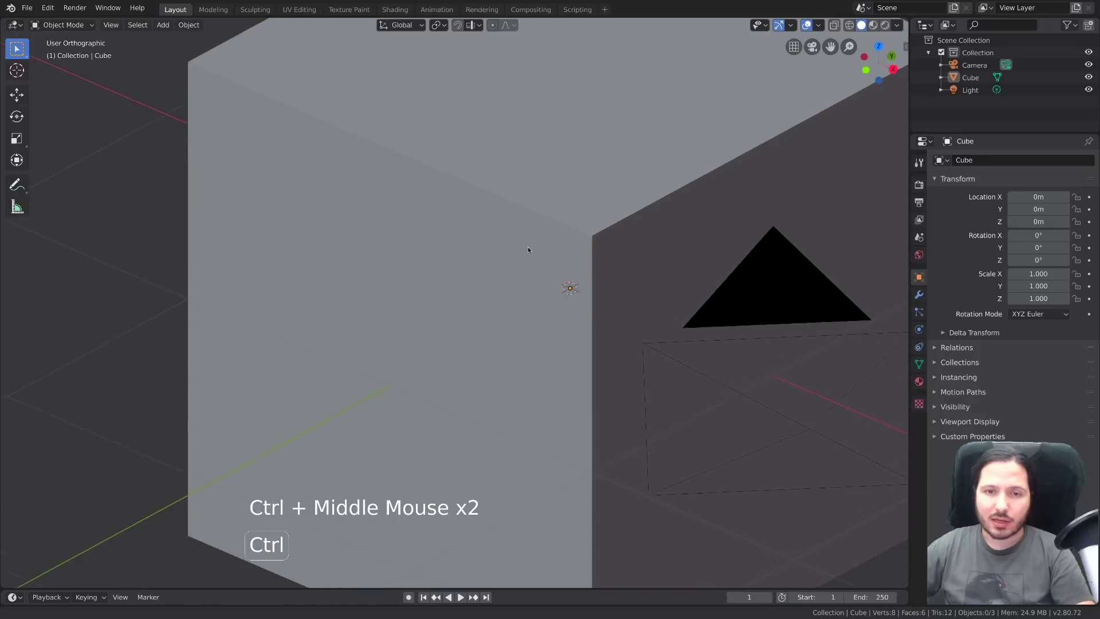
middle_click(625, 211)
middle_click(408, 307)
middle_click(554, 290)
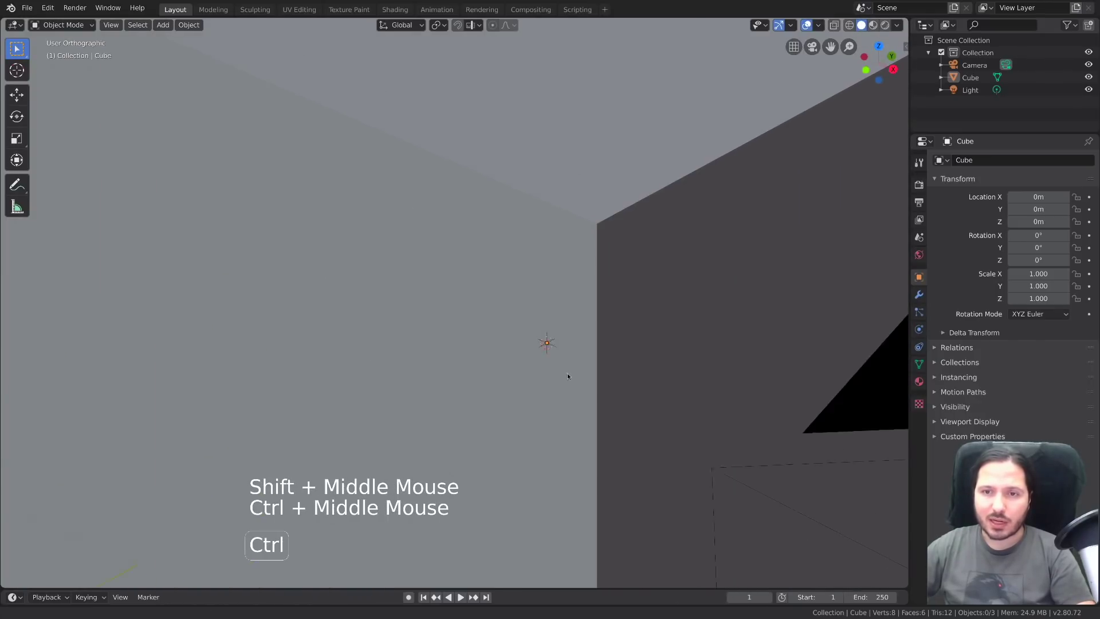
middle_click(571, 351)
middle_click(527, 326)
middle_click(529, 323)
Step: Toggle back to perspective and pull the view out so the cube appears small again
left_click(794, 43)
middle_click(536, 264)
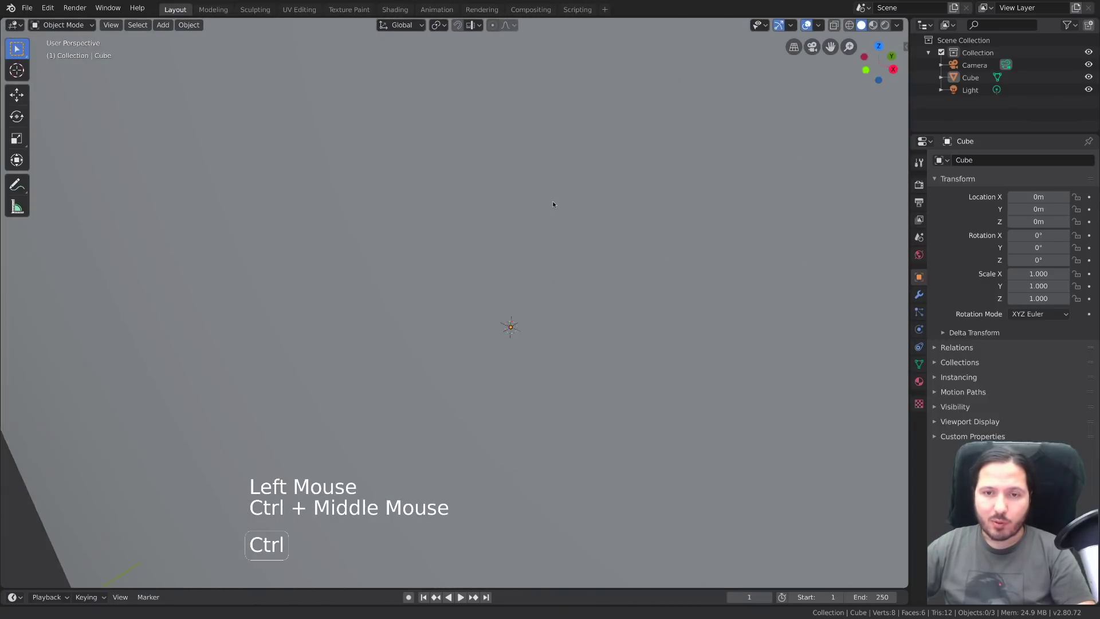
middle_click(565, 290)
middle_click(580, 364)
middle_click(546, 312)
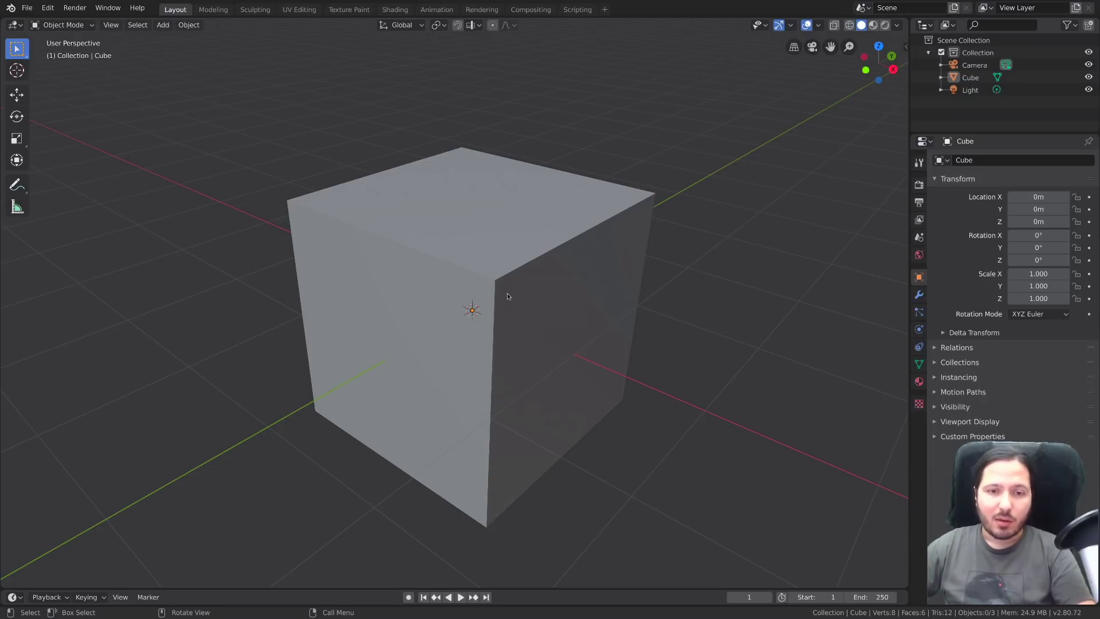
scroll("down", 3)
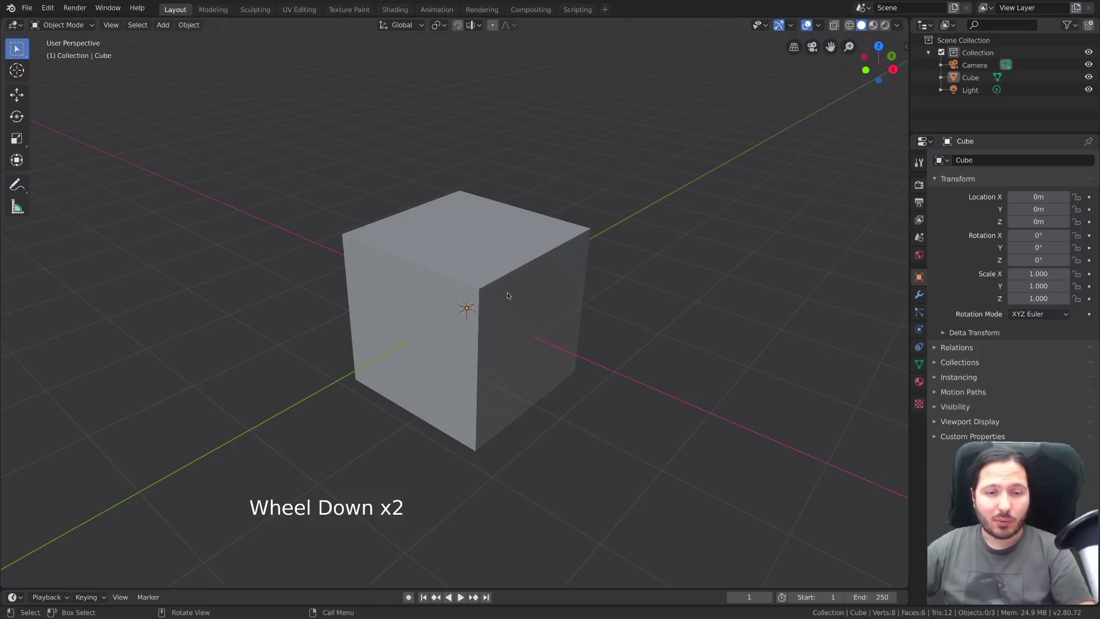
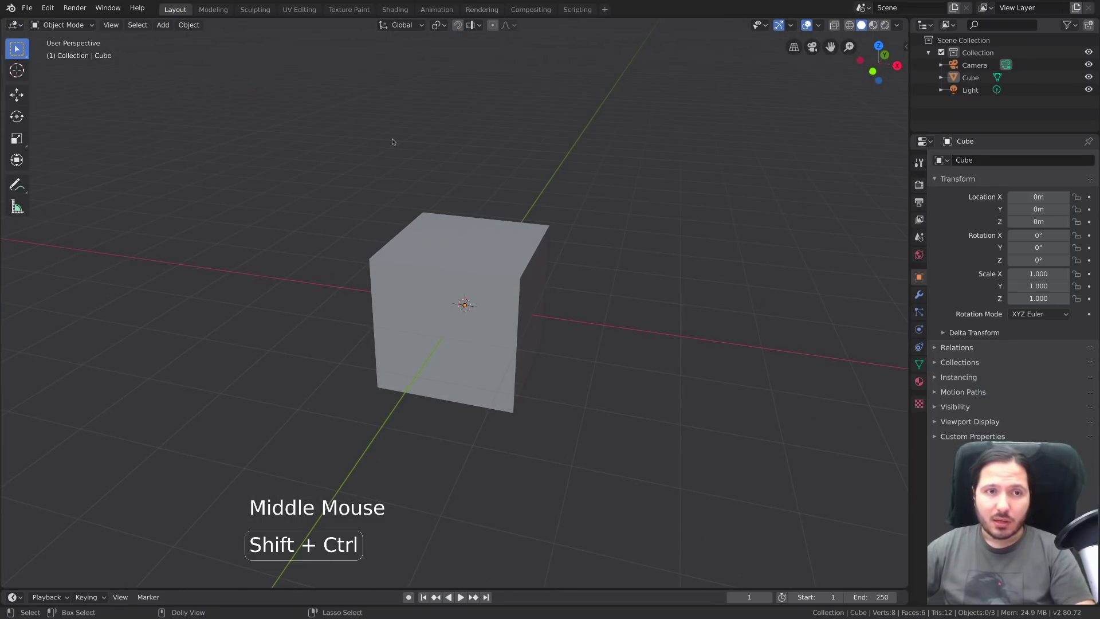
Step: Snap to front orthographic, orbit away, and toggle orthographic/perspective with Numpad 5
key("F4")
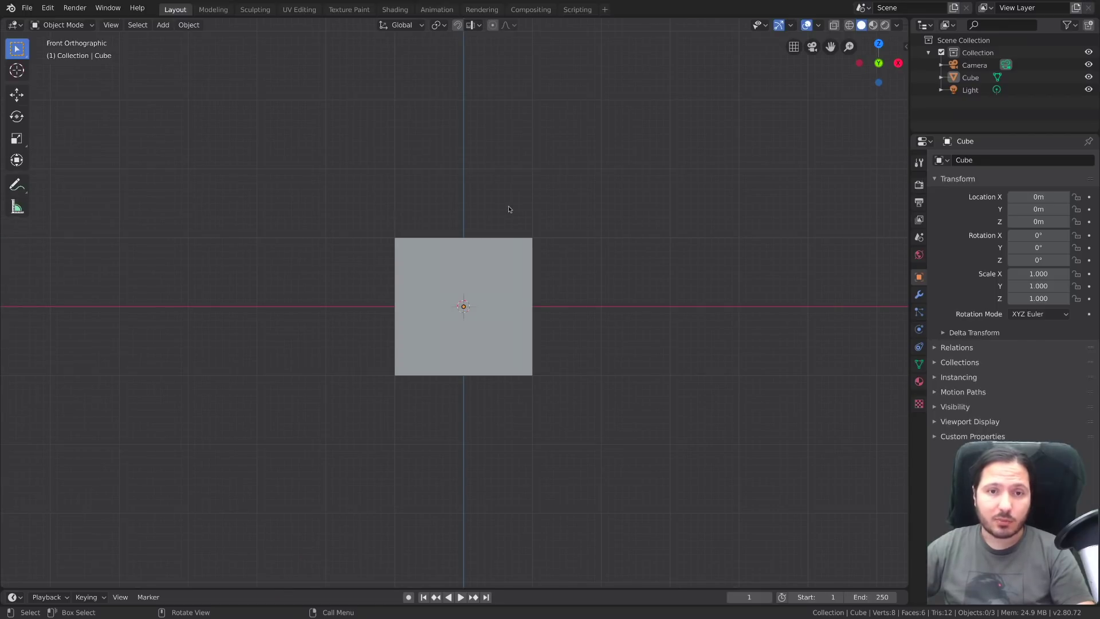
middle_click(553, 199)
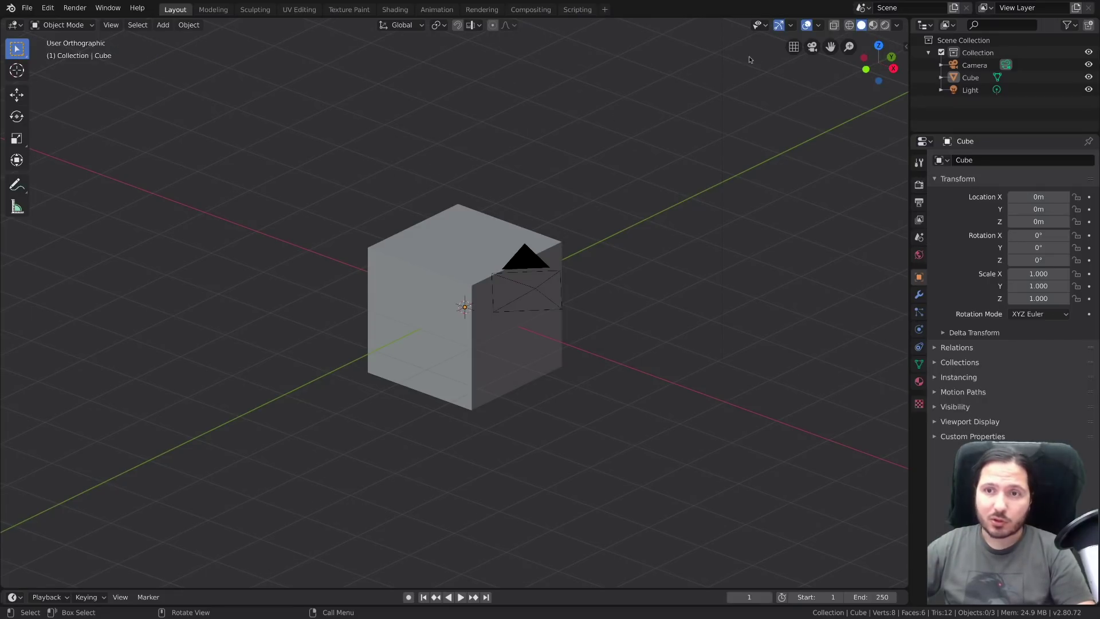
double_click(794, 44)
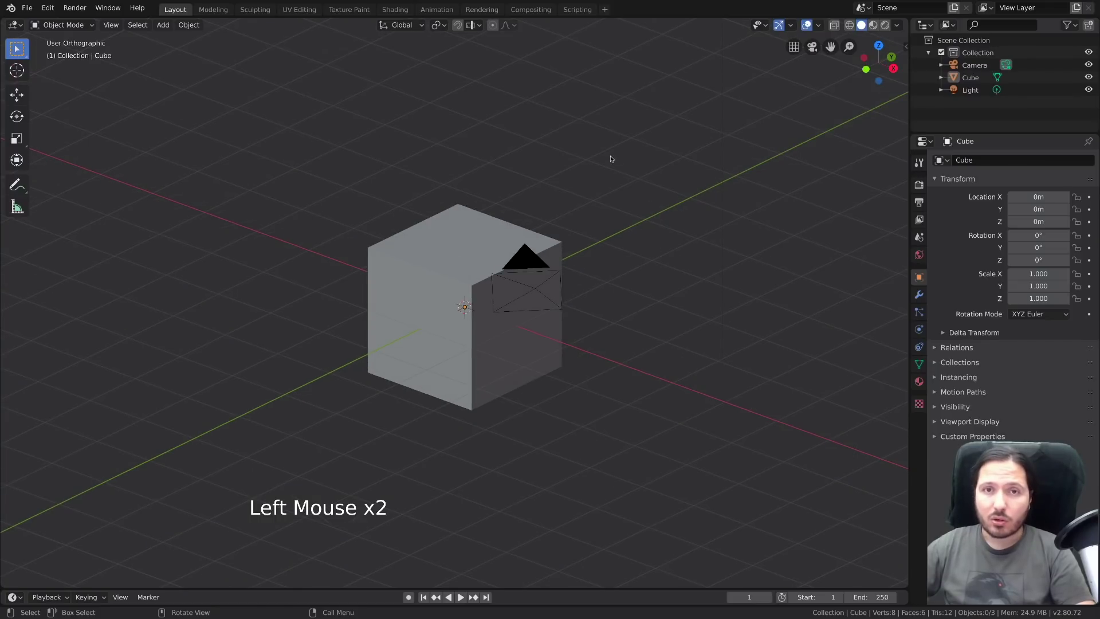
key("KP_5")
key("KP_5")
key("KP_5")
Step: Zoom out and orbit until the camera and light fit in view beside the cube
key("F4")
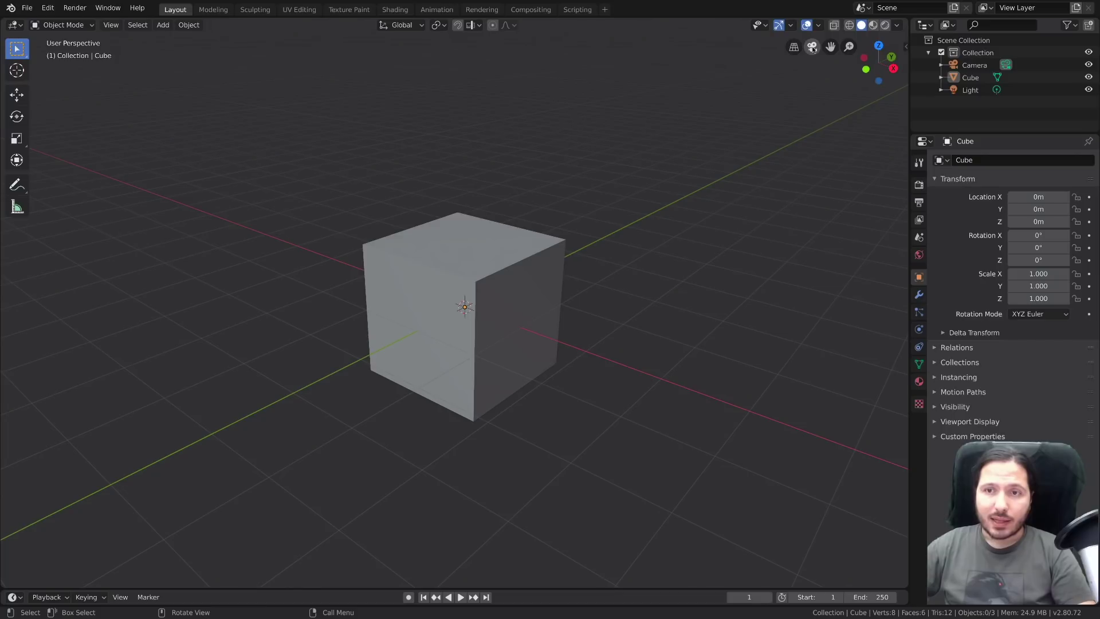
scroll("down", 3)
middle_click(632, 190)
middle_click(566, 199)
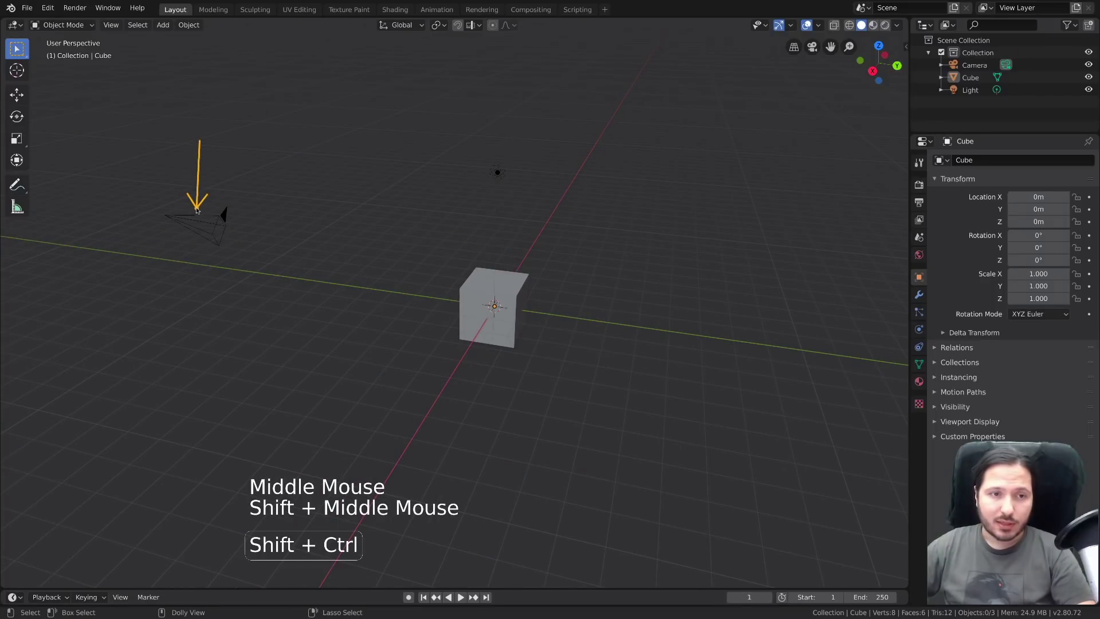
Step: Look through the scene camera via the viewport icon and return to the free view
left_click(816, 47)
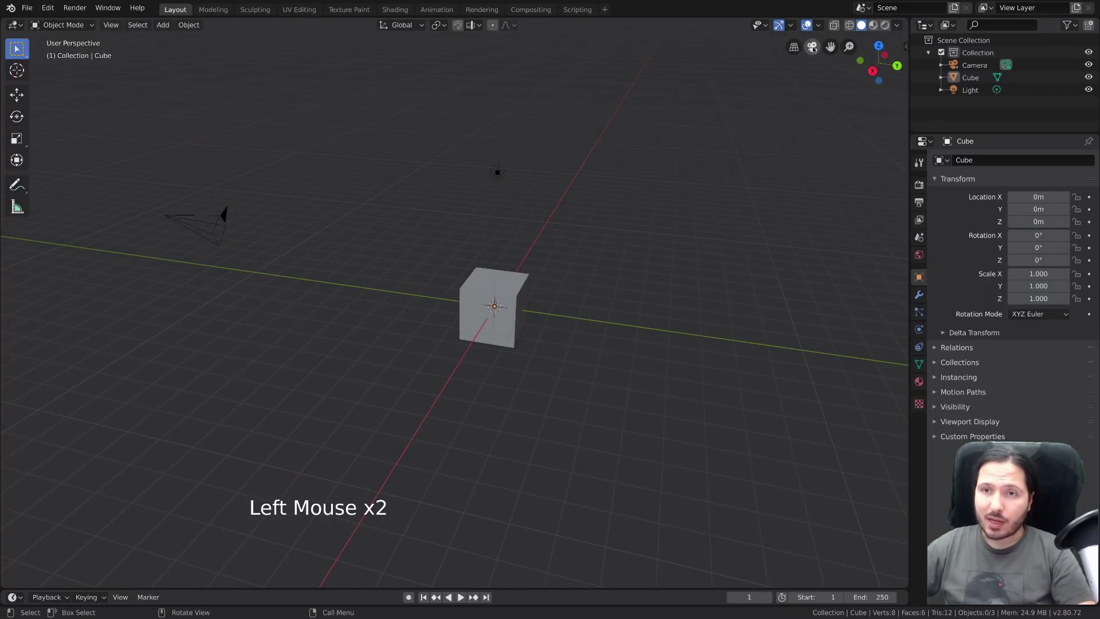
left_click(815, 47)
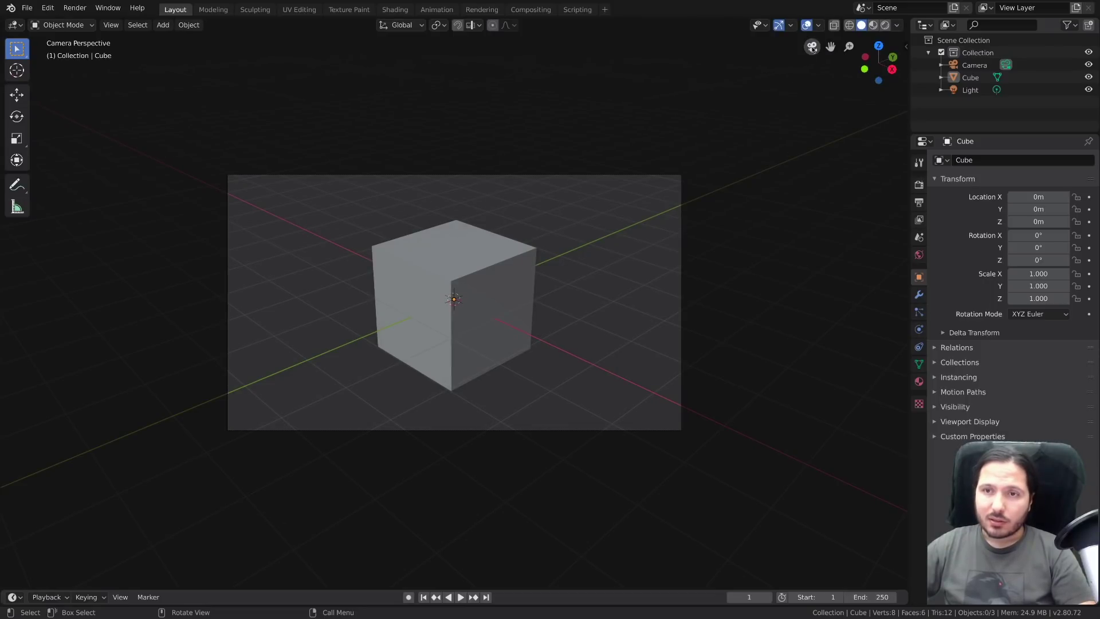
left_click(814, 45)
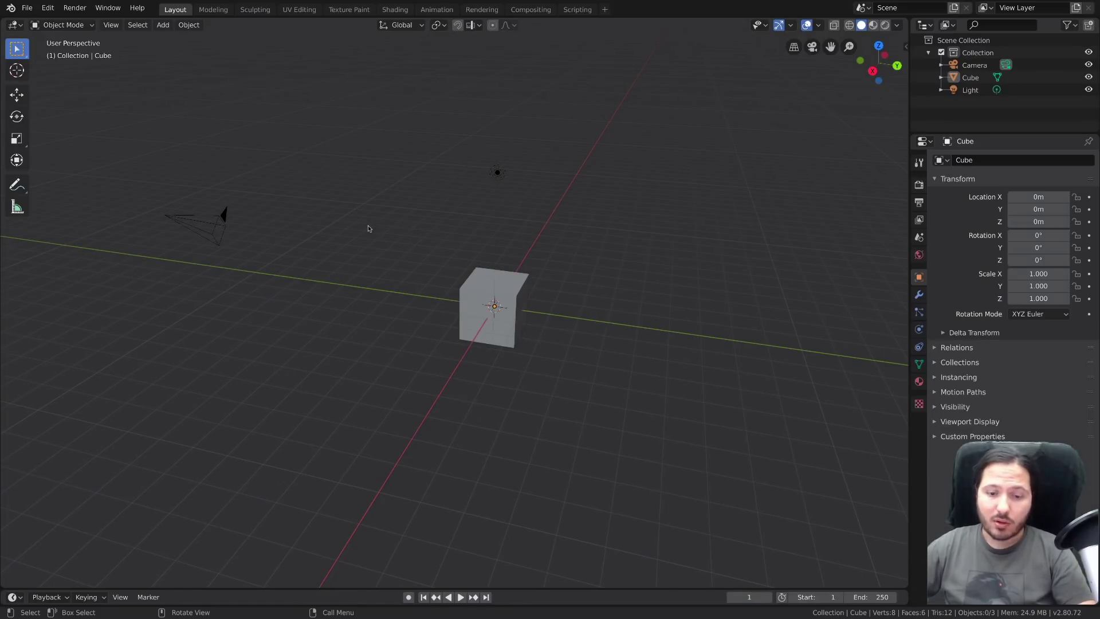
Step: Toggle camera view with Numpad 0, then pan the free view across the scene
key("KP_0")
key("KP_0")
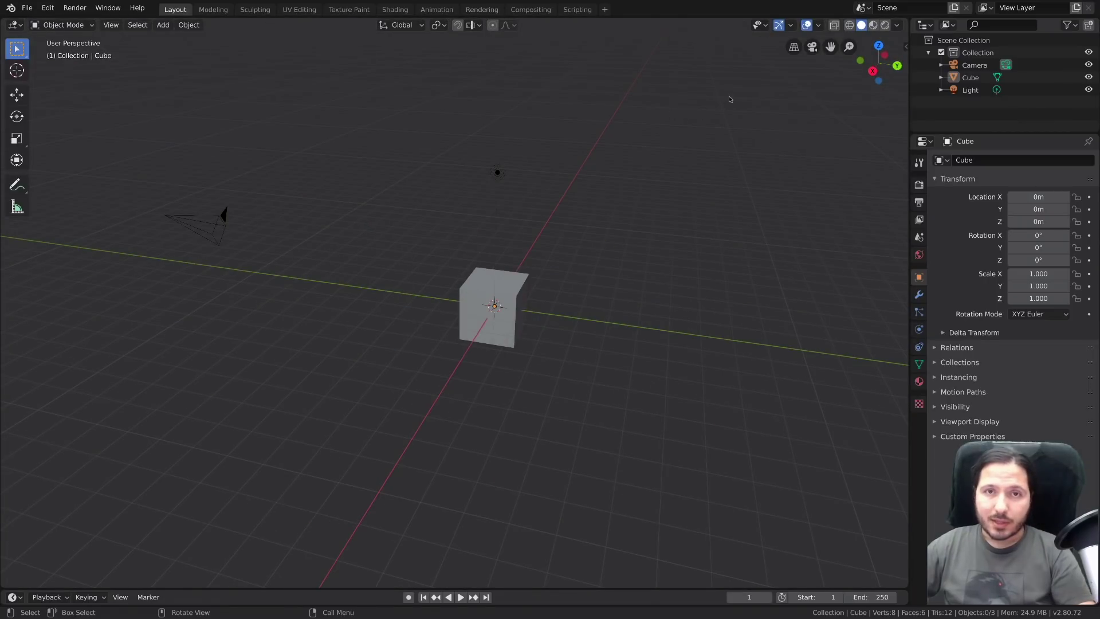
middle_click(700, 178)
middle_click(651, 203)
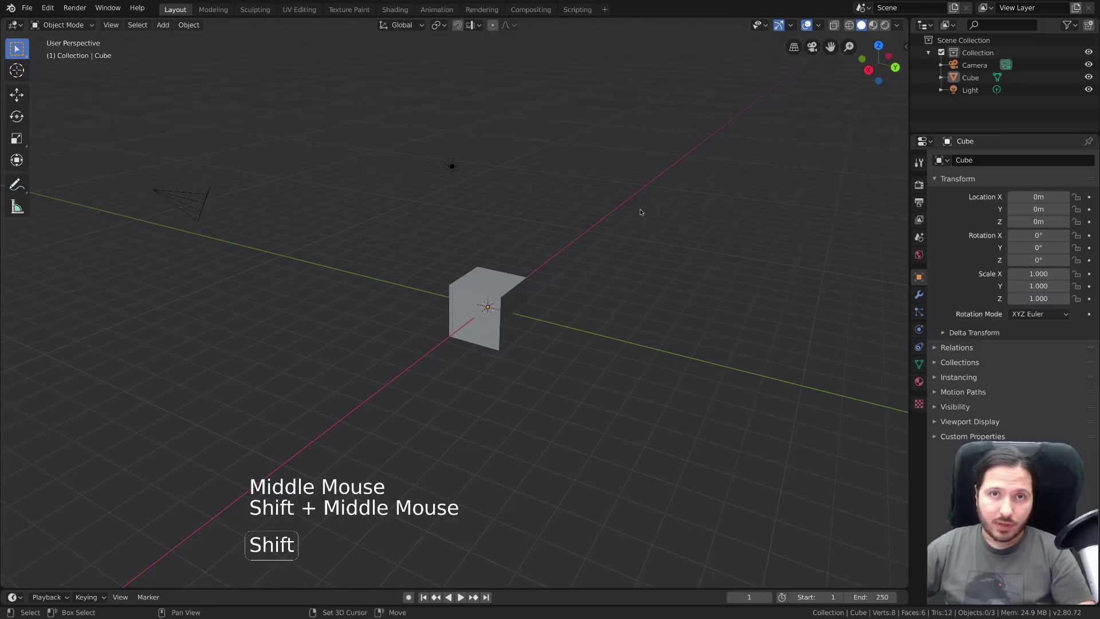
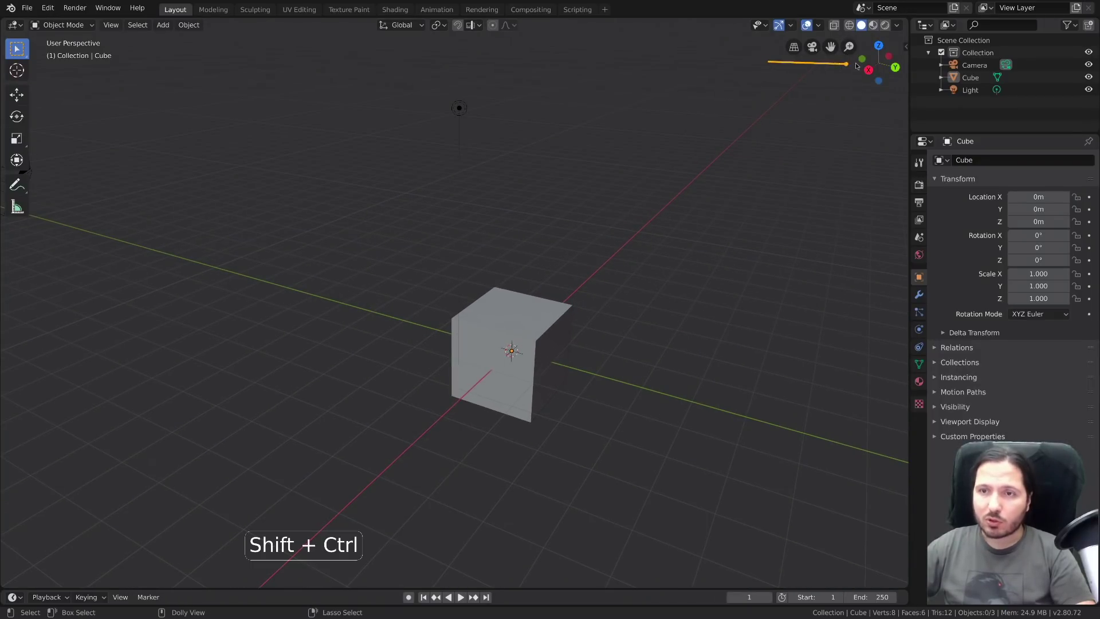
Step: Snap through right, top, bottom, front, back and left orthographic views with the numpad
left_click(396, 270)
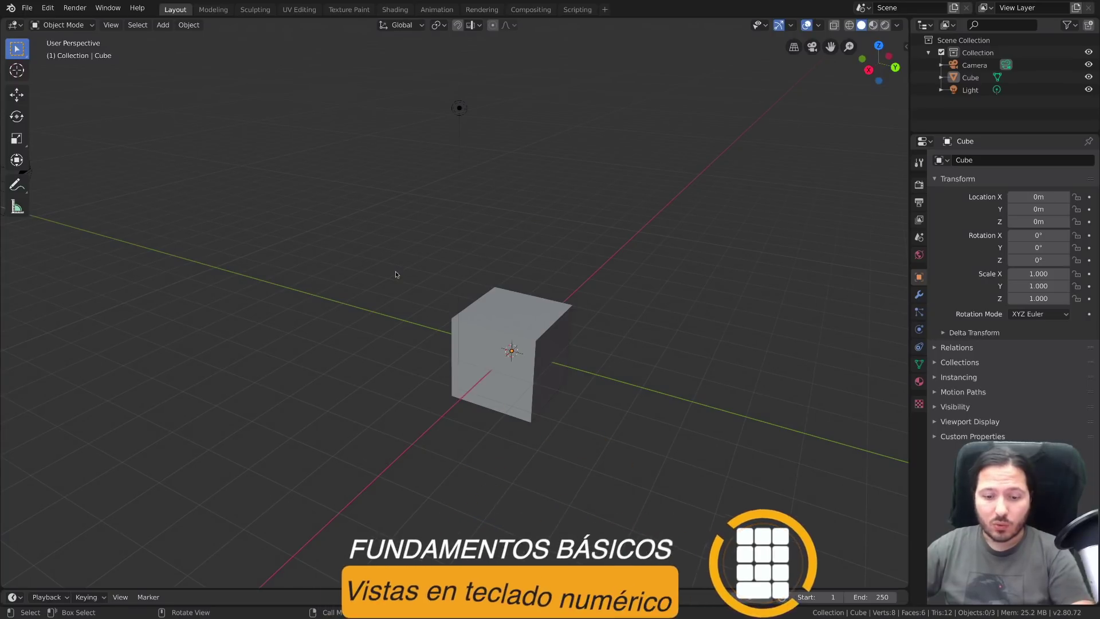
key("KP_1")
key("KP_3")
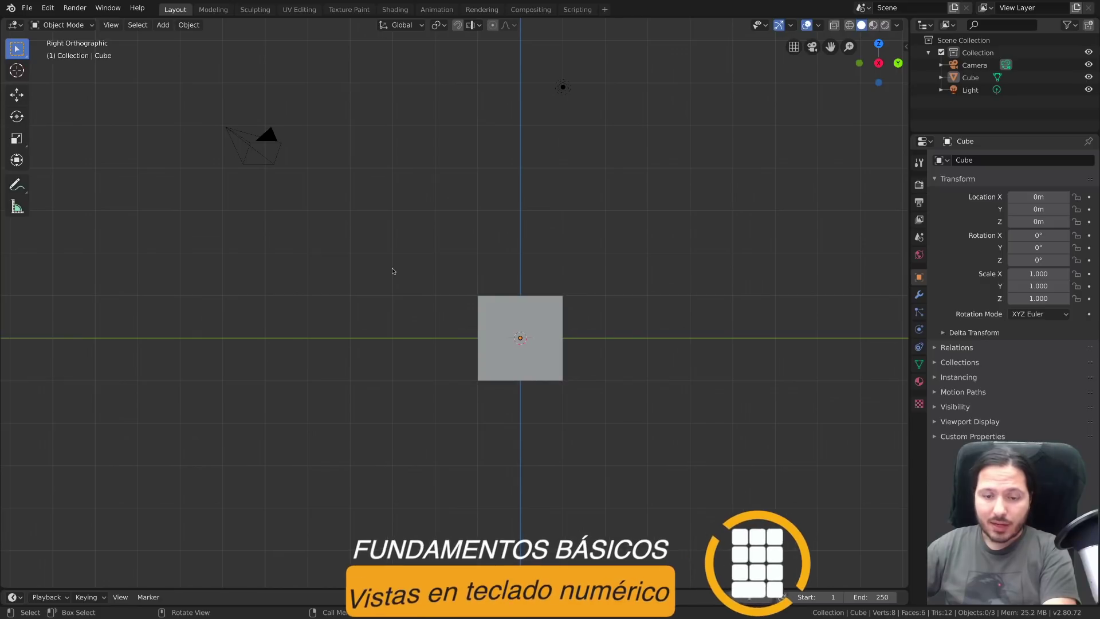
key("KP_7")
key("KP_9")
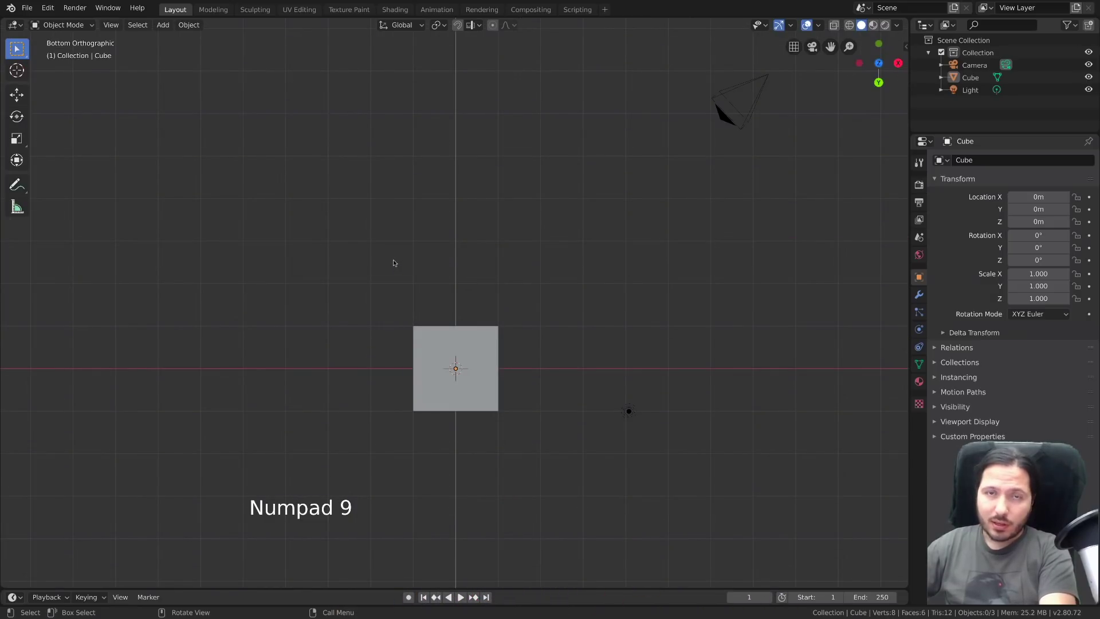
key("KP_1")
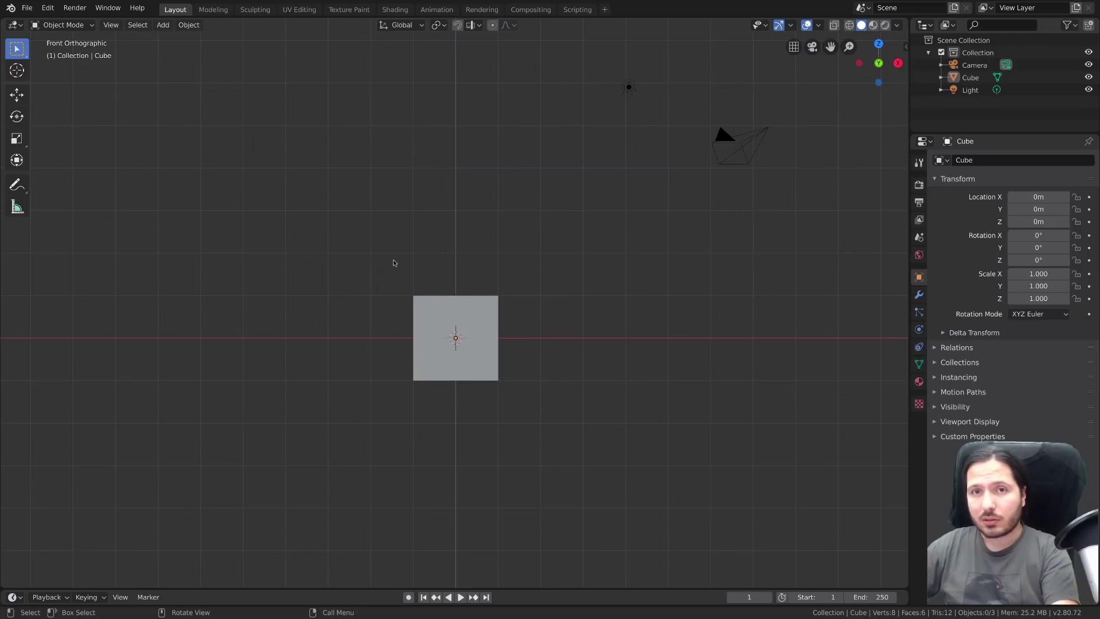
key("ctrl+KP_1")
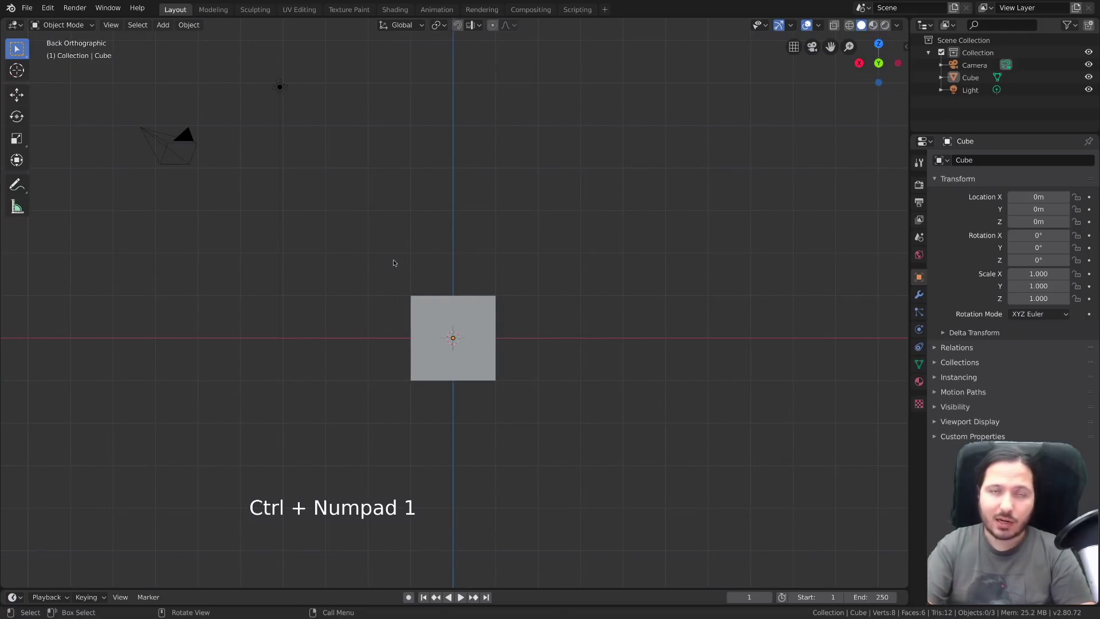
key("KP_4")
key("KP_3")
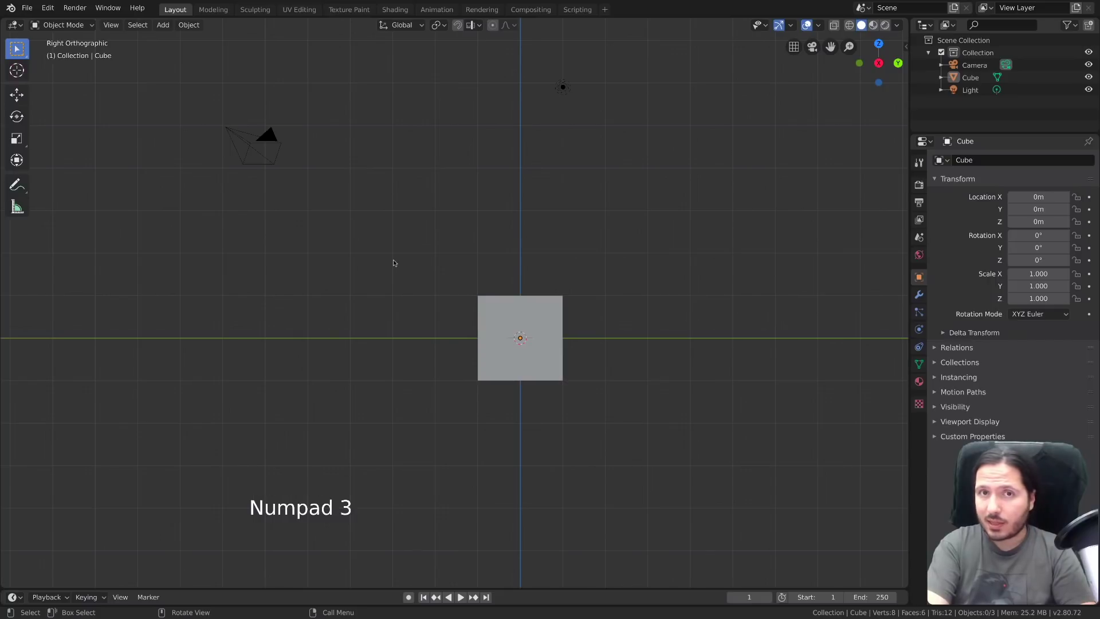
key("ctrl+KP_3")
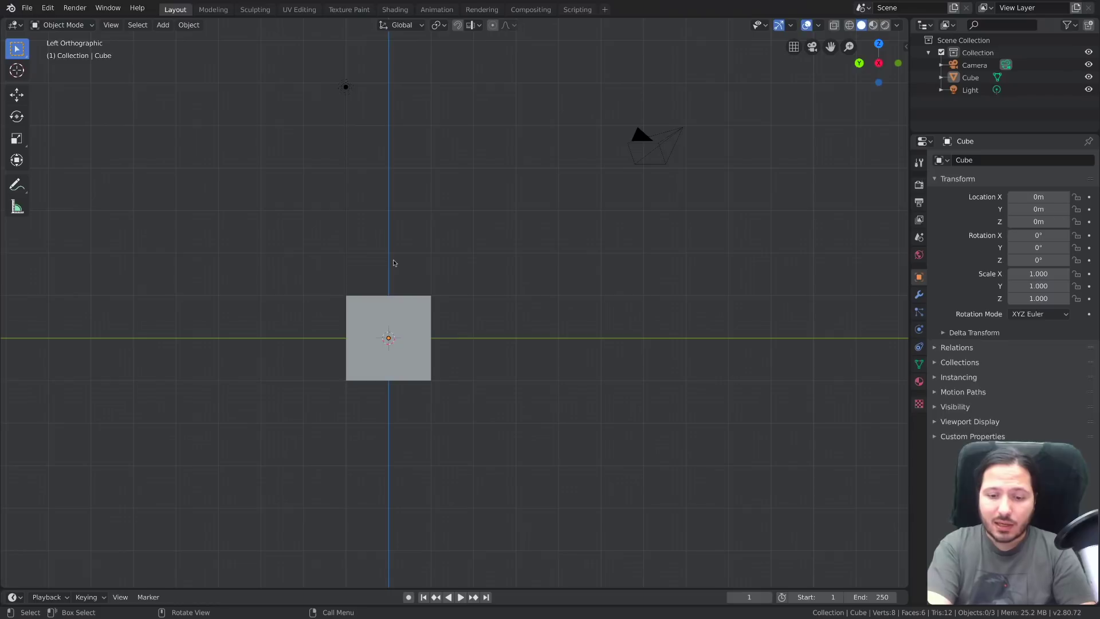
Step: Step-rotate around the cube with Numpad 2/8/4/6, return to front view and toggle projection twice
key("KP_2")
key("KP_2")
key("KP_2")
key("KP_8")
key("KP_8")
key("KP_8")
key("KP_8")
key("KP_8")
key("KP_8")
key("KP_8")
key("KP_8")
key("KP_2")
key("KP_2")
key("KP_2")
key("KP_2")
key("KP_2")
key("KP_2")
key("KP_2")
key("KP_2")
key("KP_8")
key("KP_8")
key("KP_8")
key("KP_8")
key("KP_4")
key("KP_4")
key("KP_4")
key("KP_4")
key("KP_6")
key("KP_6")
key("KP_6")
key("KP_6")
key("KP_6")
key("KP_6")
key("KP_6")
key("KP_6")
key("KP_6")
key("KP_6")
key("KP_6")
key("KP_6")
key("KP_6")
key("KP_6")
key("KP_4")
key("KP_4")
key("KP_4")
key("KP_4")
key("KP_4")
key("KP_4")
key("KP_4")
key("KP_4")
key("KP_4")
key("KP_1")
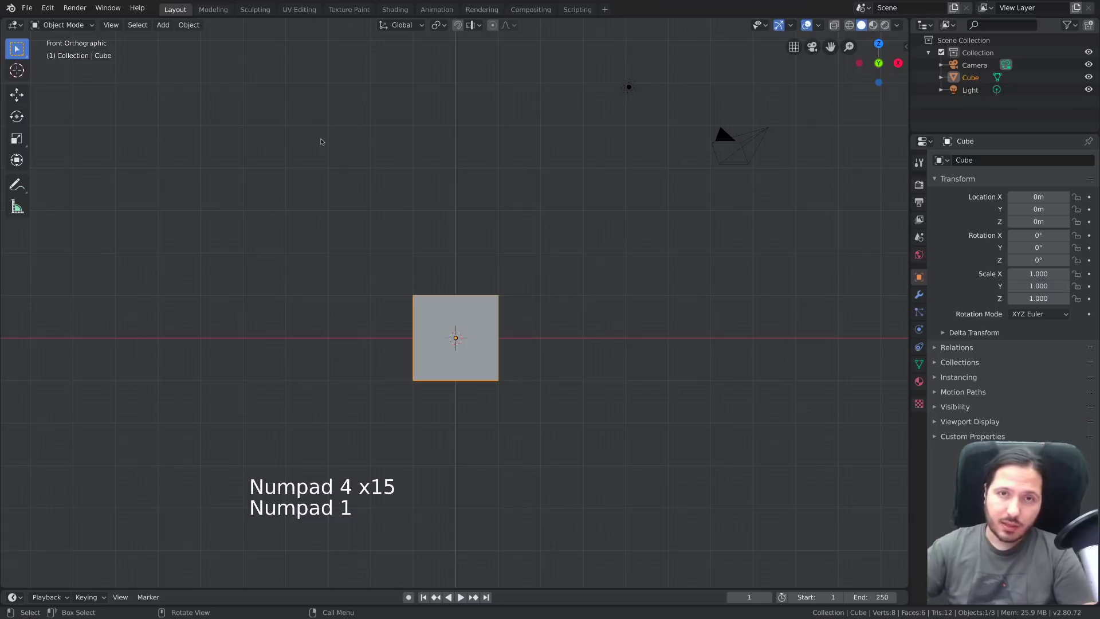
key("KP_5")
key("KP_5")
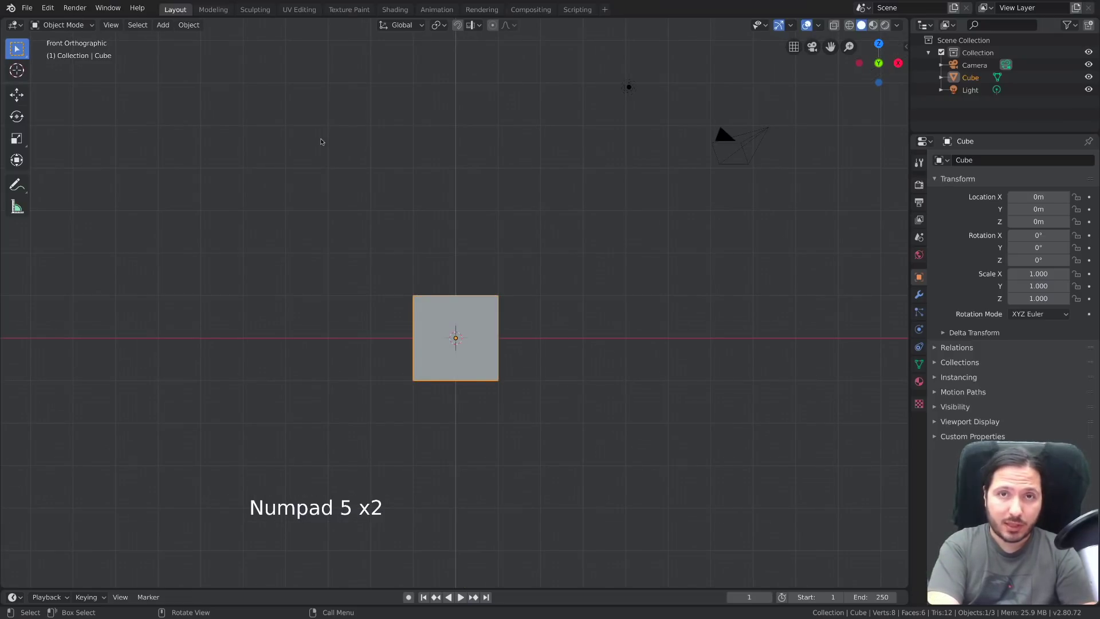
Step: Orbit into perspective, bring up the Input preferences, then close them and deselect the cube
middle_click(476, 259)
scroll("down", 3)
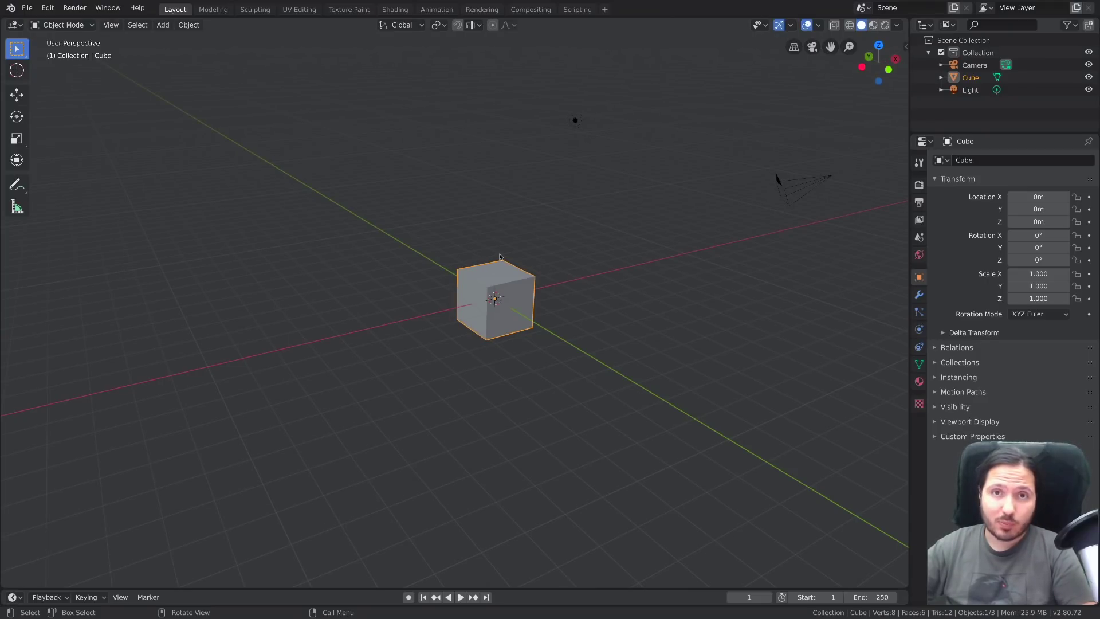
key("F4")
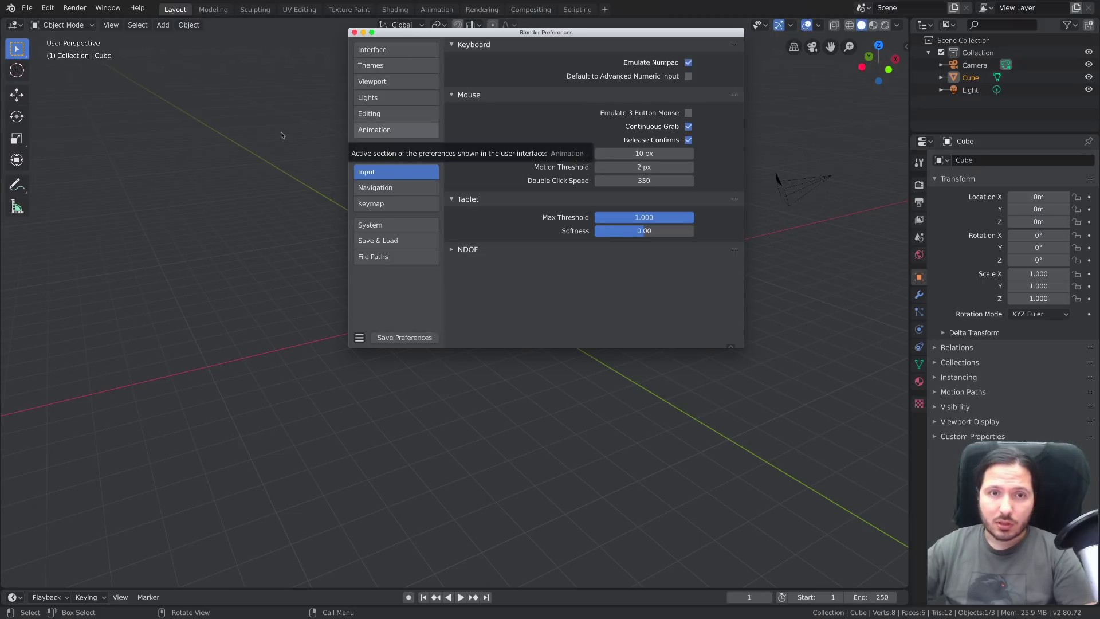
left_click(376, 190)
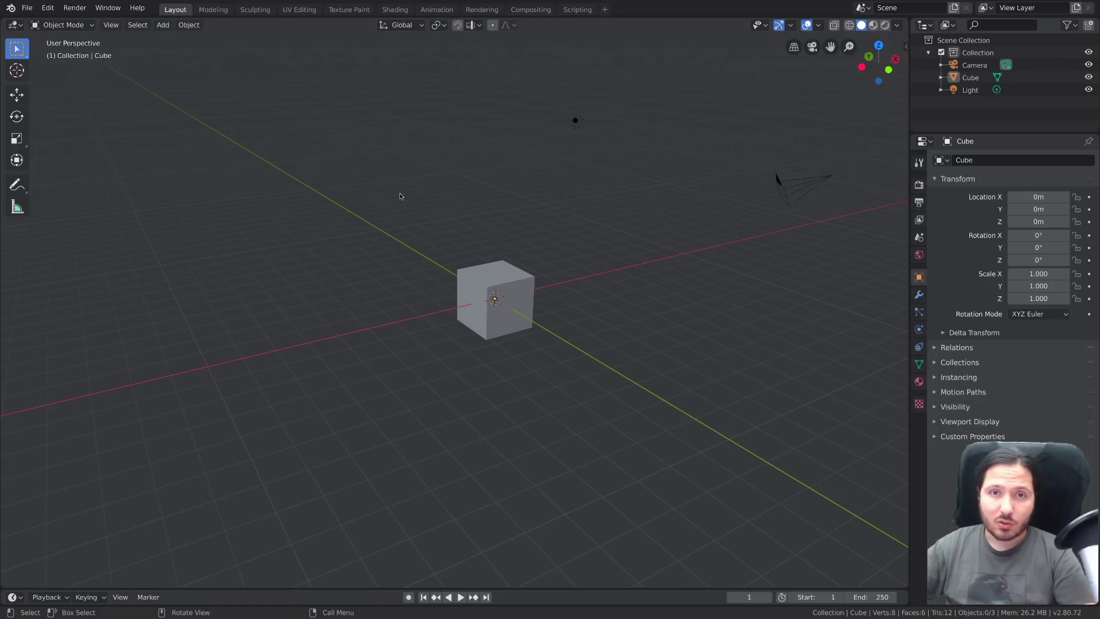
Step: Snap to front, right and left views, then orbit to a new perspective angle
key("KP_1")
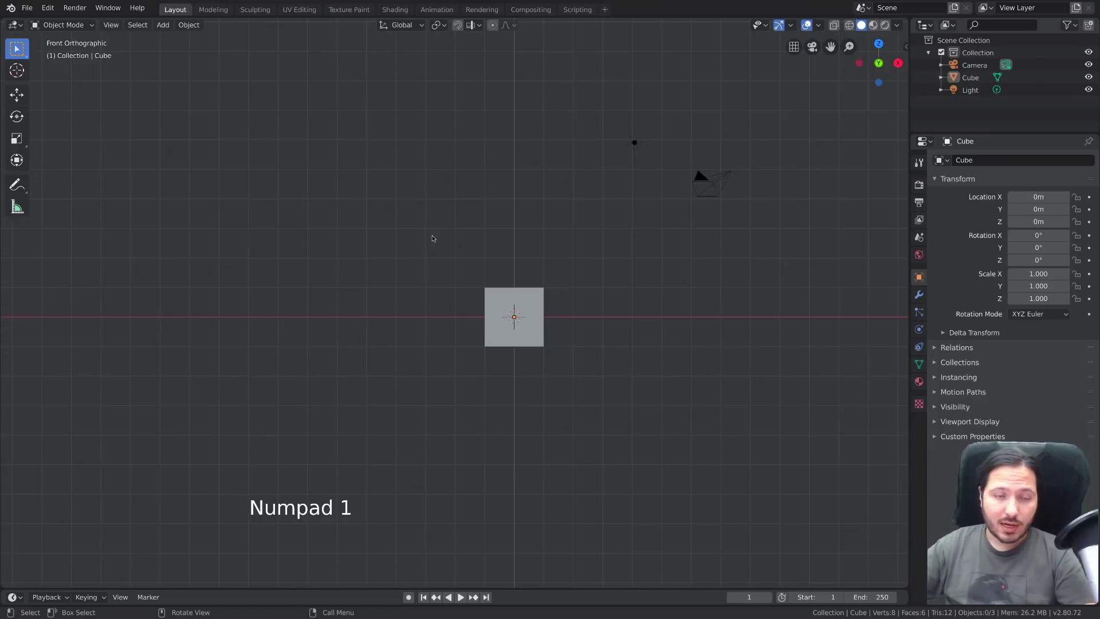
key("KP_3")
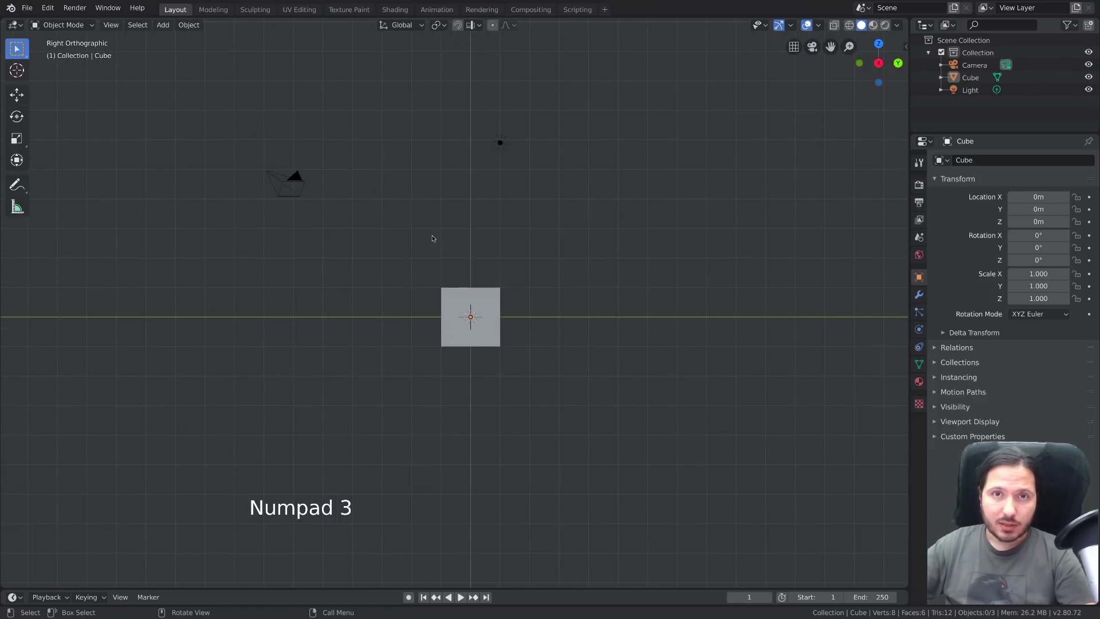
key("ctrl+KP_3")
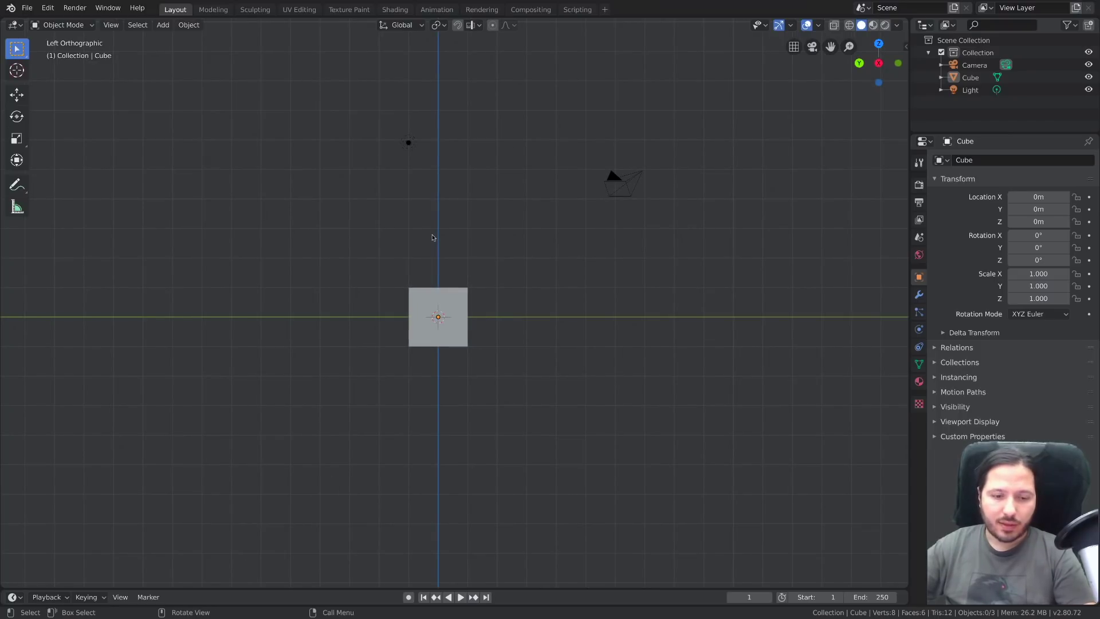
middle_click(439, 277)
middle_click(439, 268)
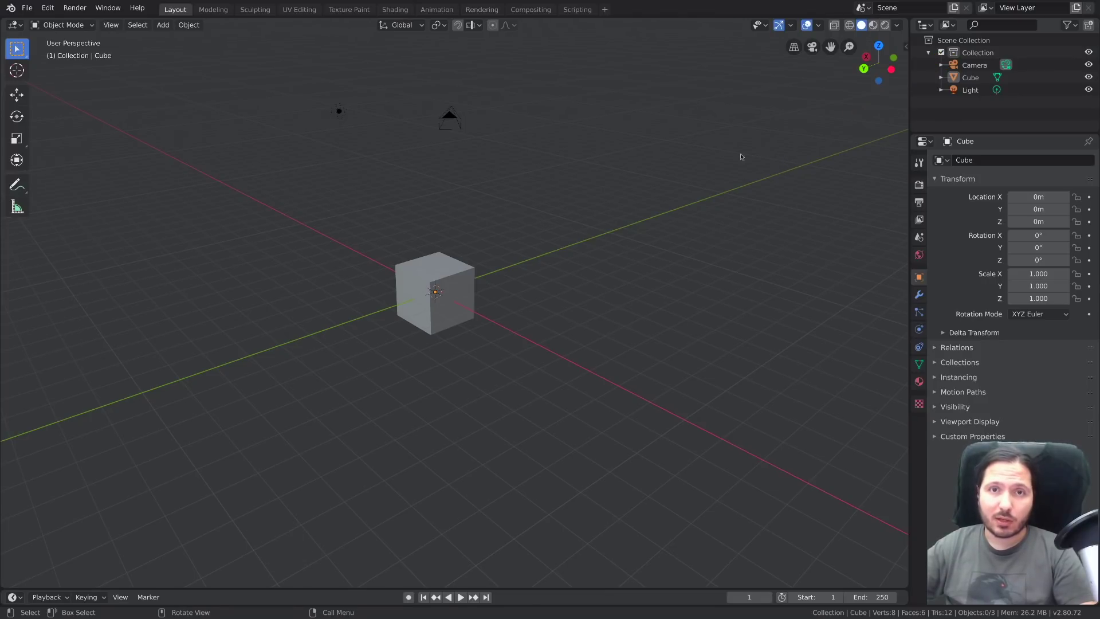
Step: Close Preferences, create 'Collection 2' in the outliner, and show only it with the 2 key
key("F4")
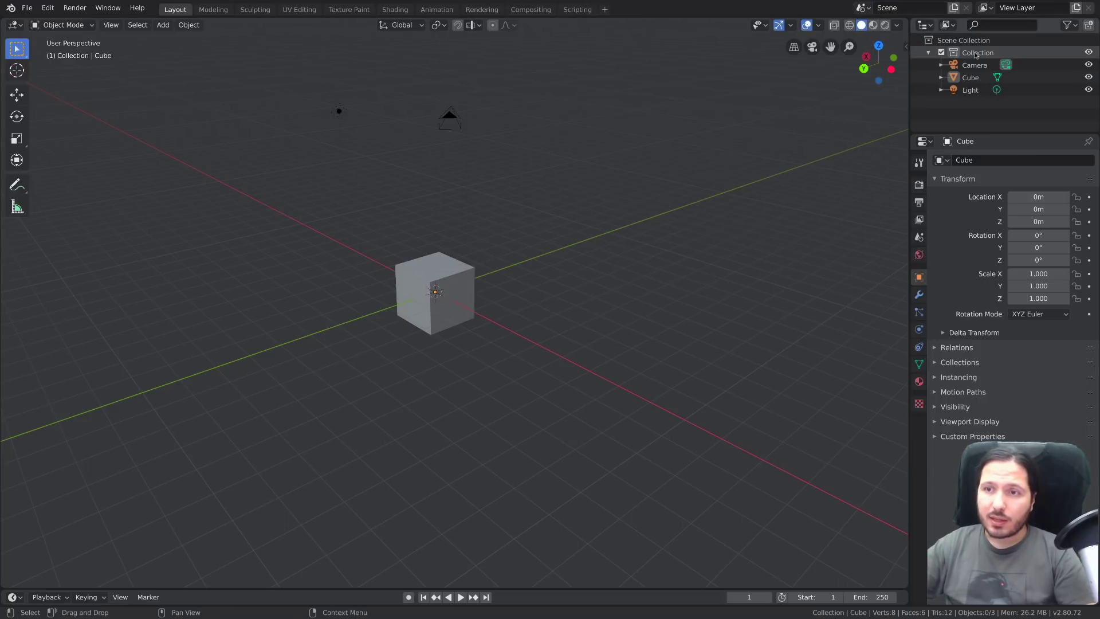
left_click(979, 53)
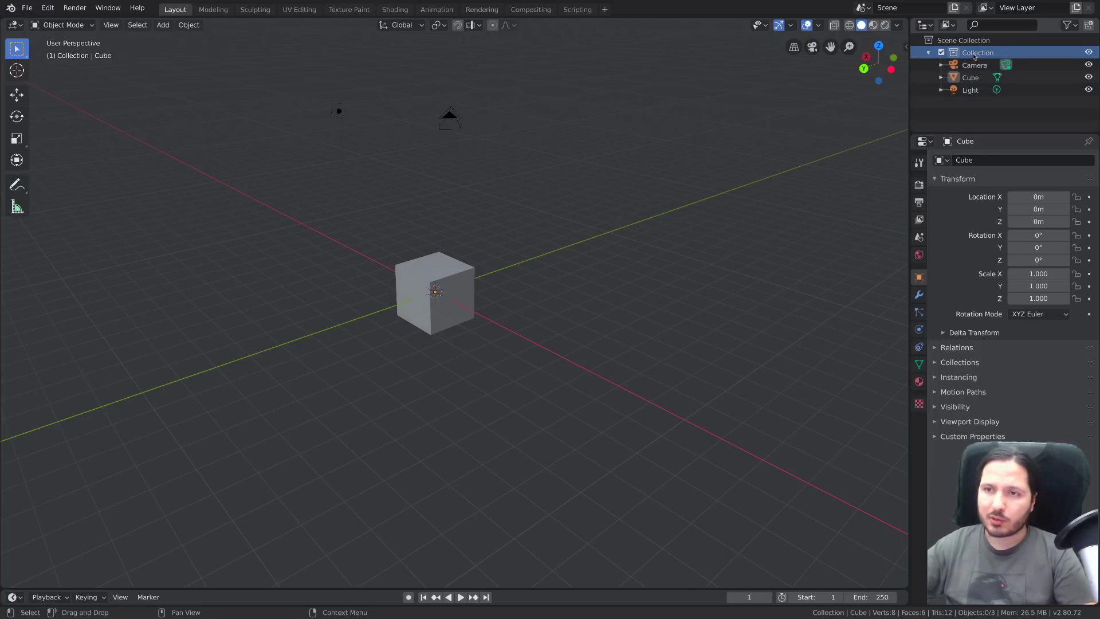
left_click(973, 52)
right_click(973, 53)
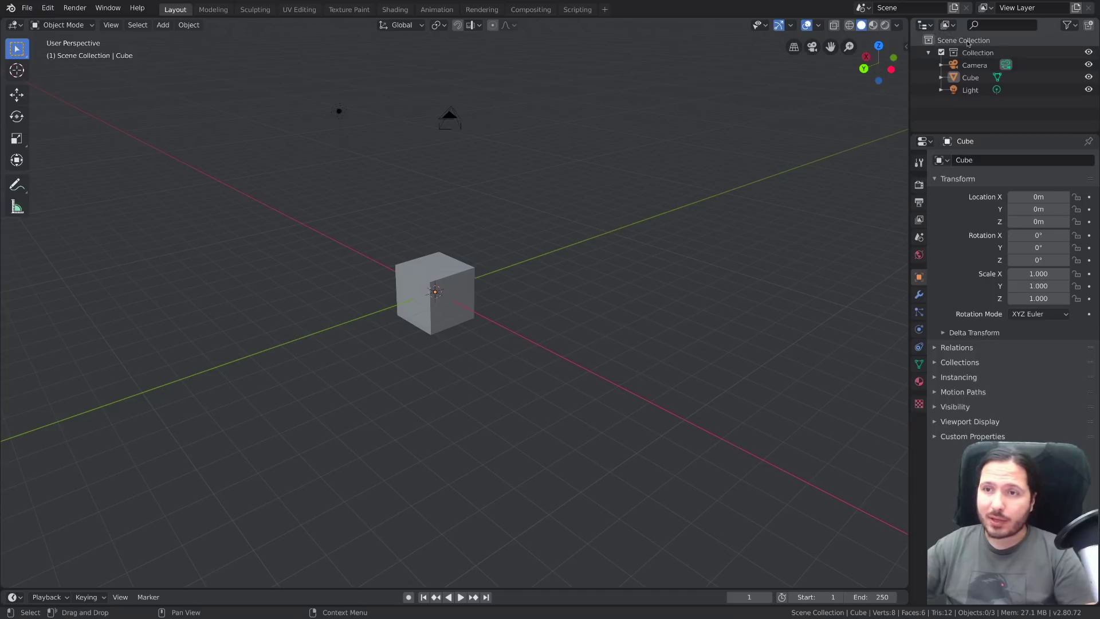
left_click(968, 39)
right_click(966, 41)
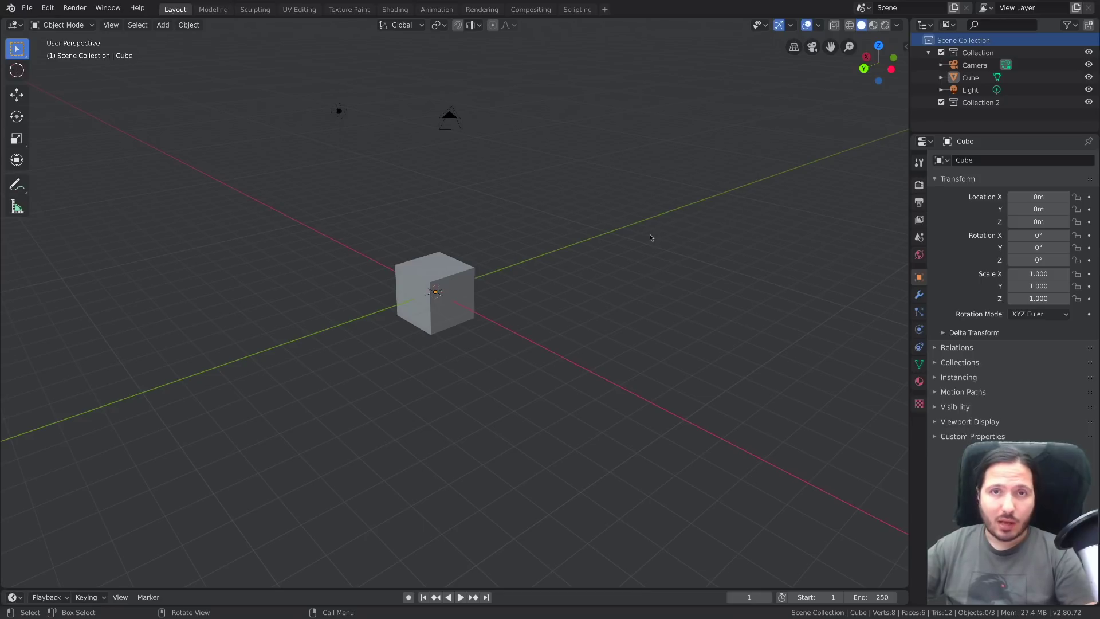
key("1")
key("2")
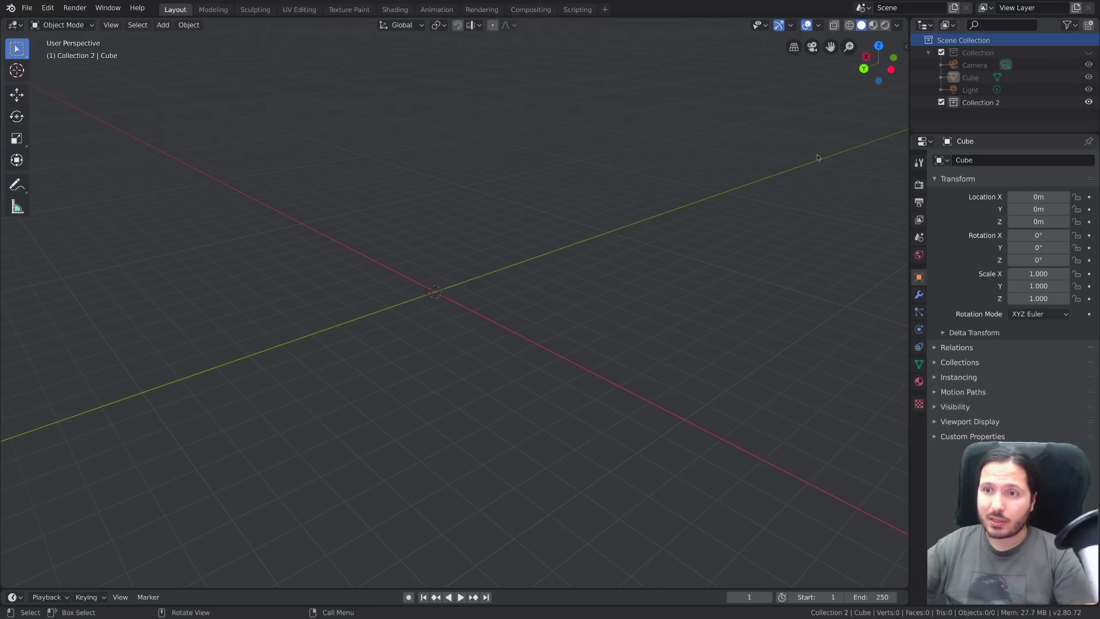
Step: Restore the collection's camera, cube and light, switch to Right Orthographic, and bring up the View pie
key("1")
key("2")
key("1")
key("2")
key("1")
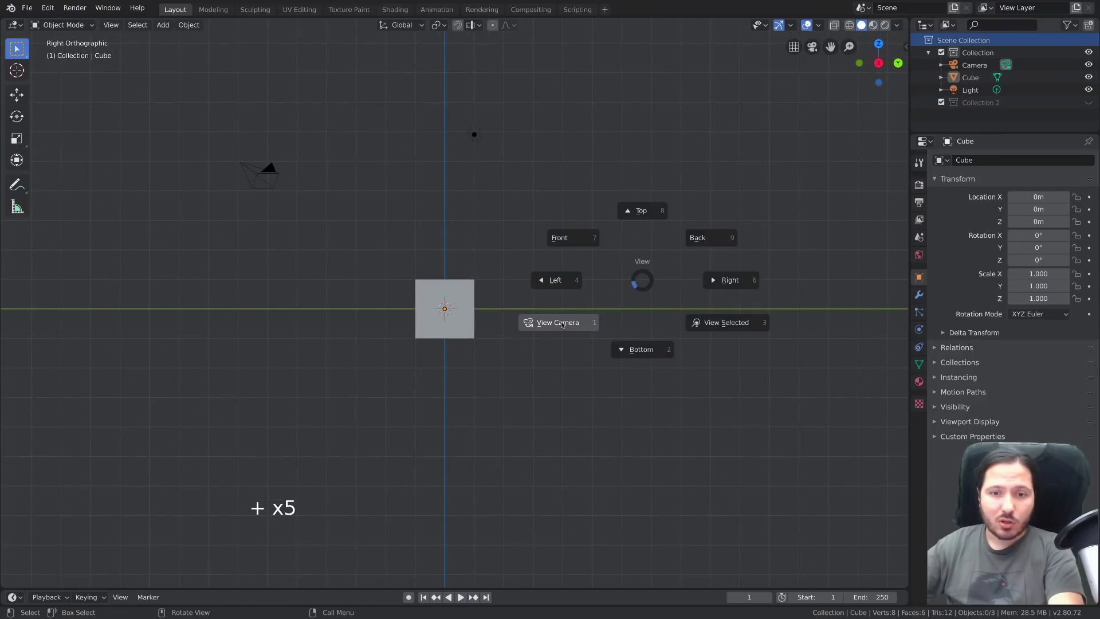
Step: Dismiss the View pie and select the light
left_click(595, 324)
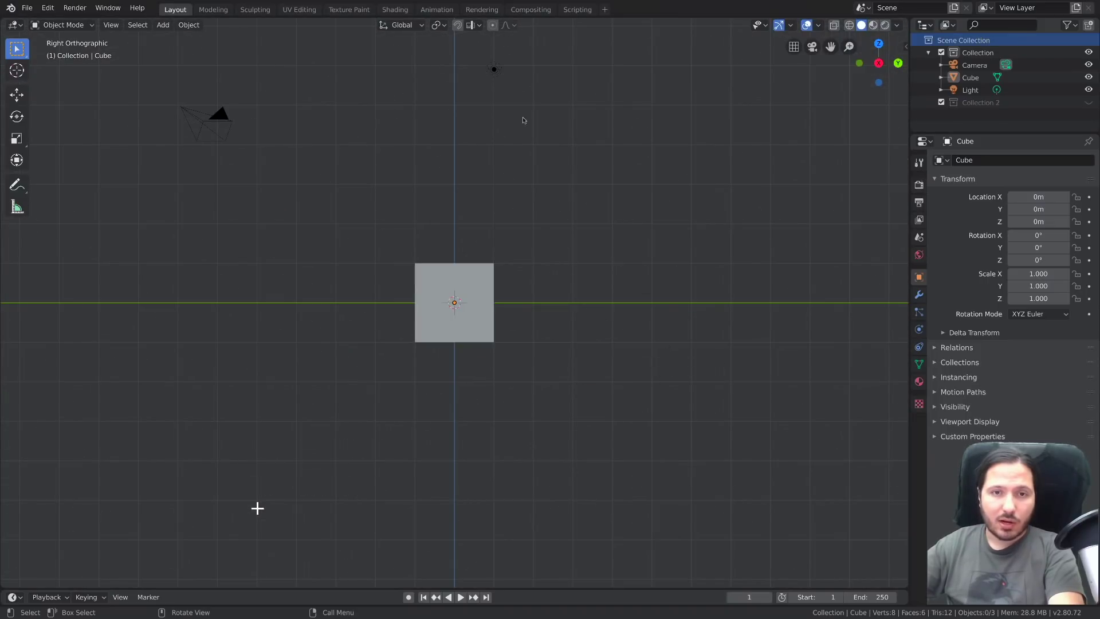
left_click(494, 74)
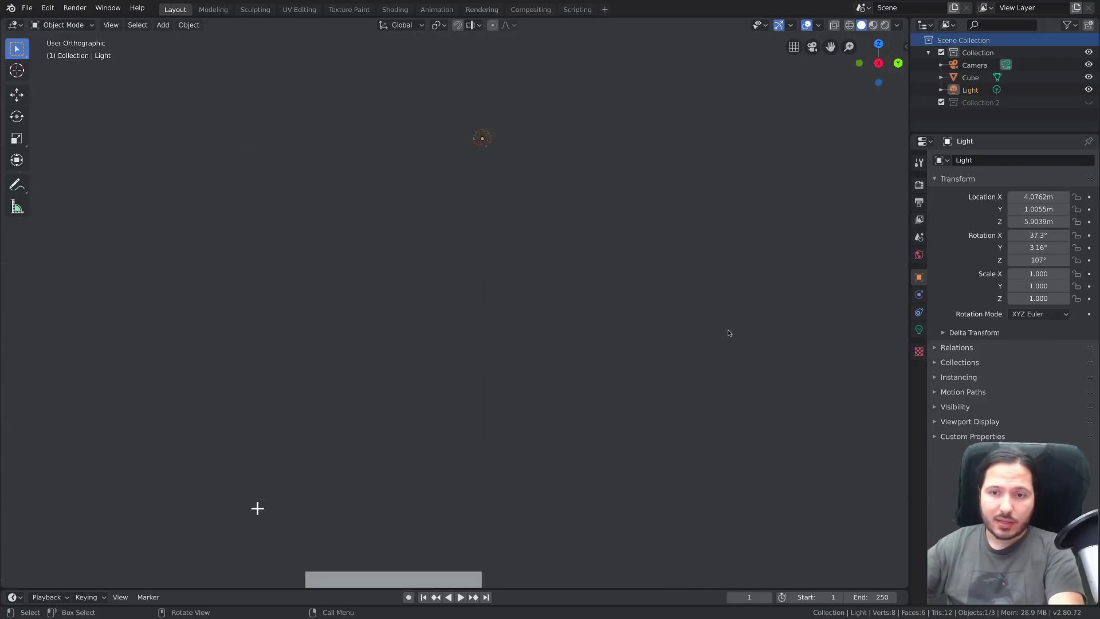
Step: Zoom and pan around the right orthographic view to take in the cube and light
scroll("down", 3)
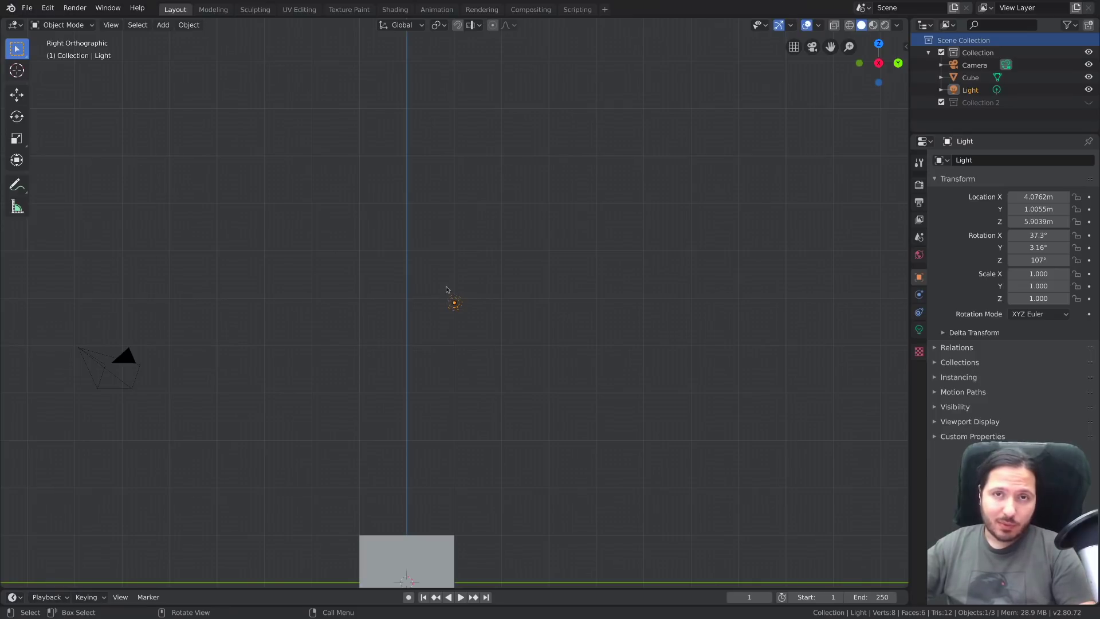
middle_click(554, 323)
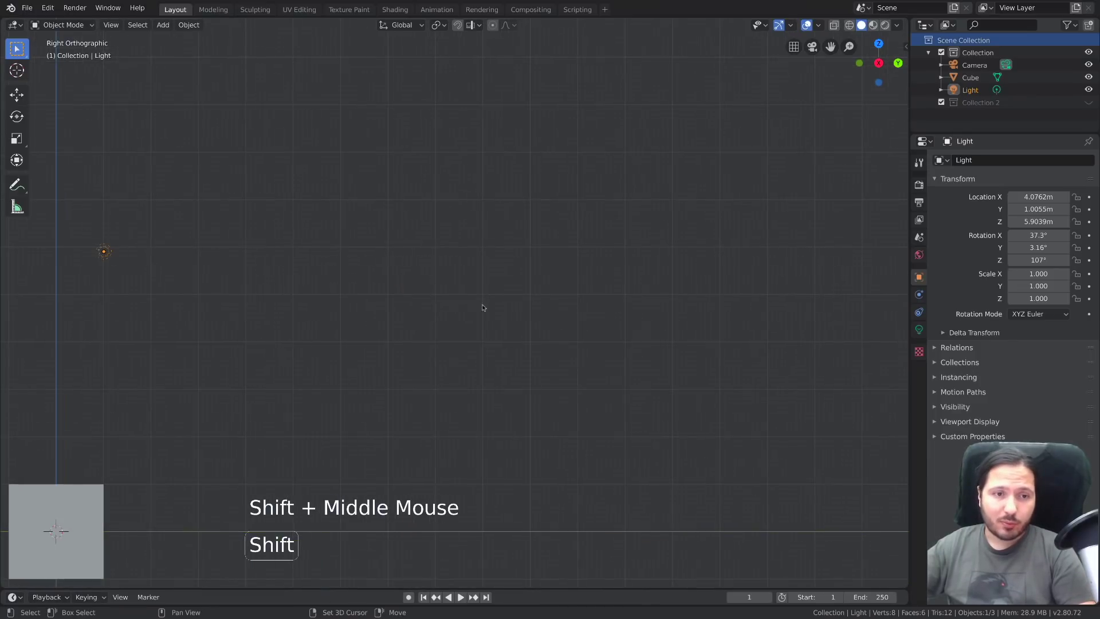
middle_click(382, 298)
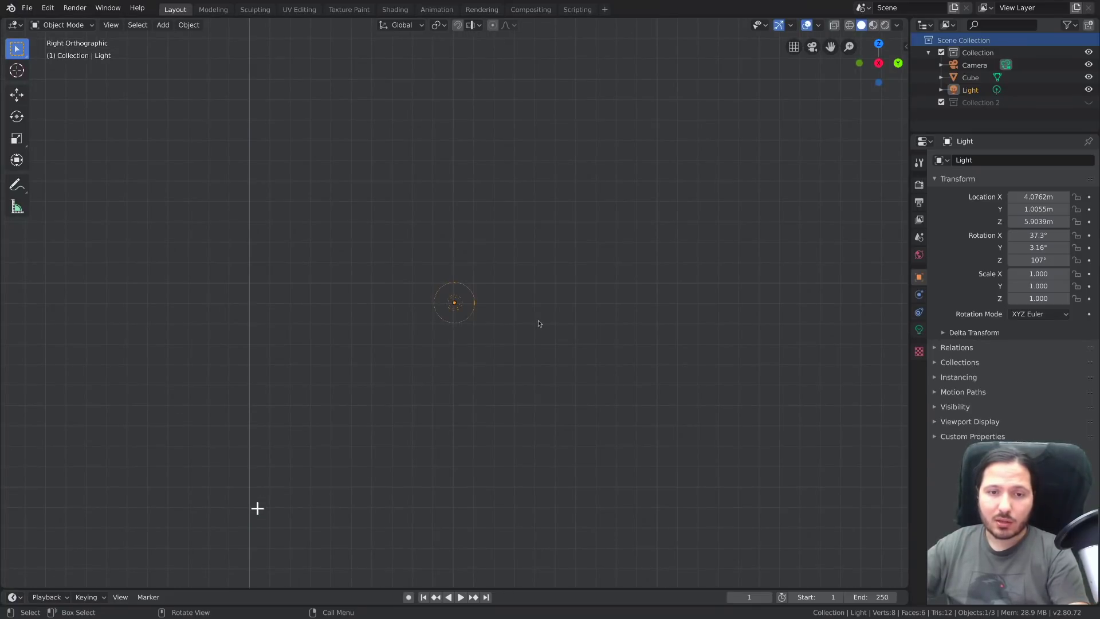
scroll("down", 3)
middle_click(431, 303)
middle_click(400, 298)
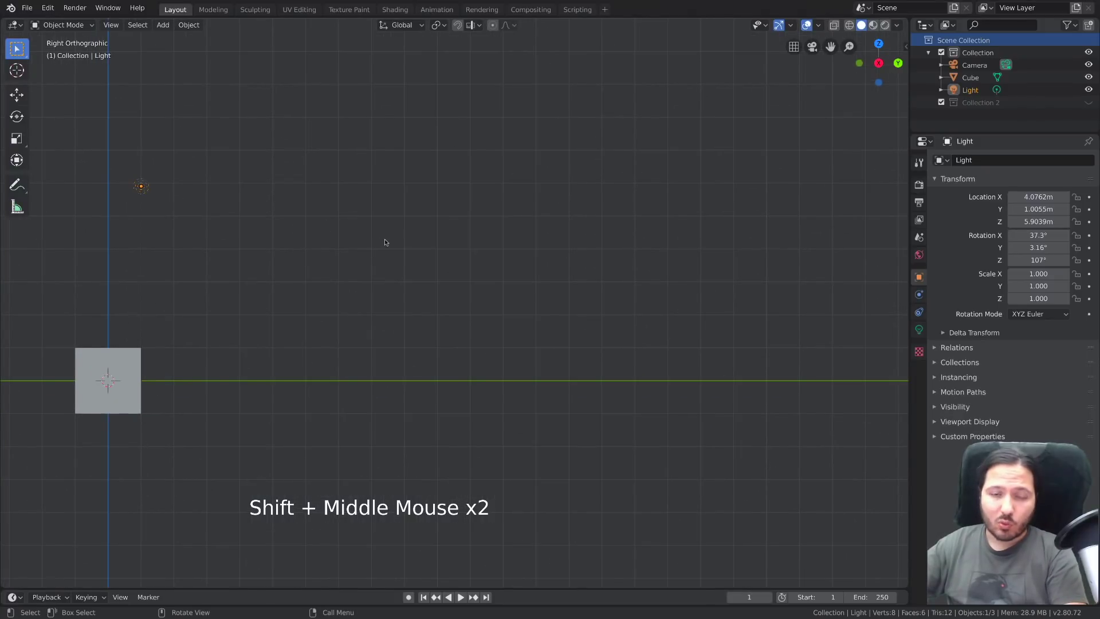
key("KP_Decimal")
Step: Pan across to the cube and camera, then reselect the light and centre the view on it
scroll("down", 3)
middle_click(448, 245)
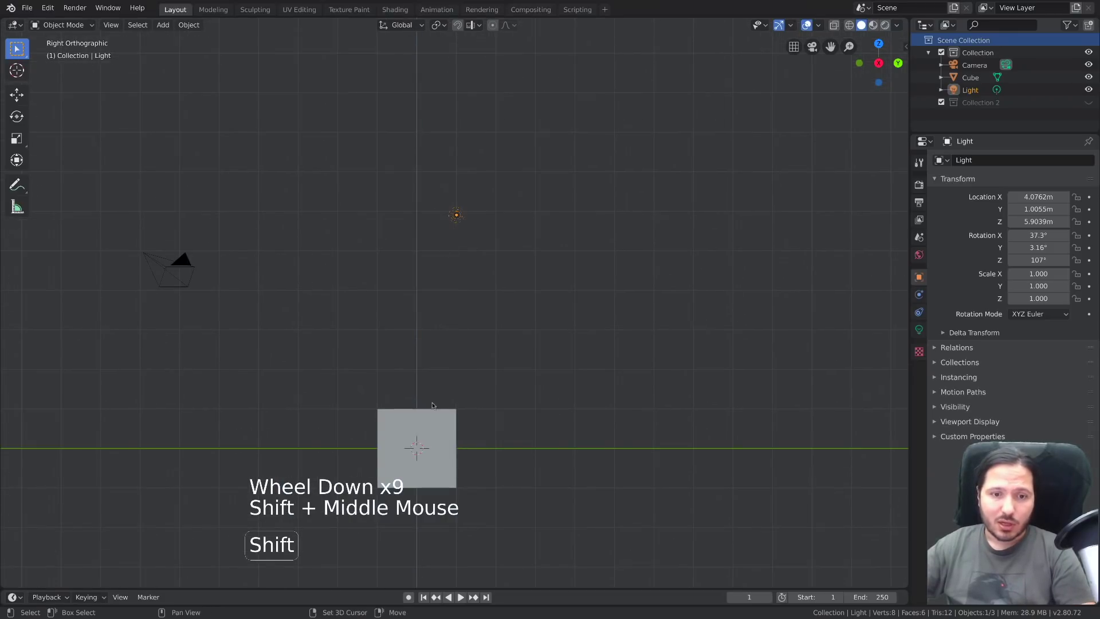
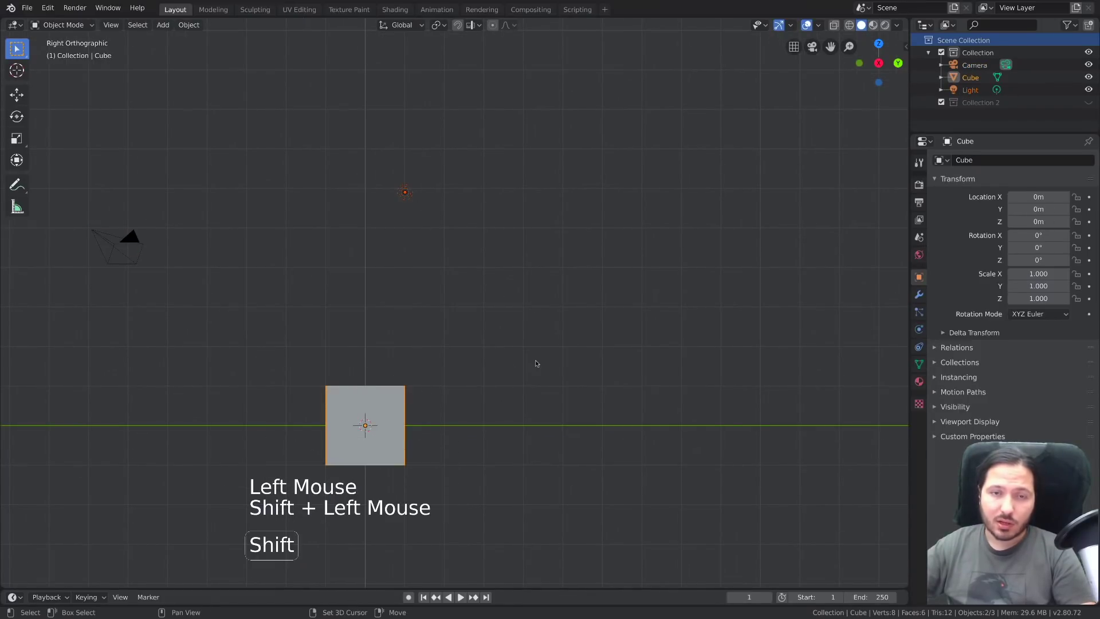
middle_click(564, 332)
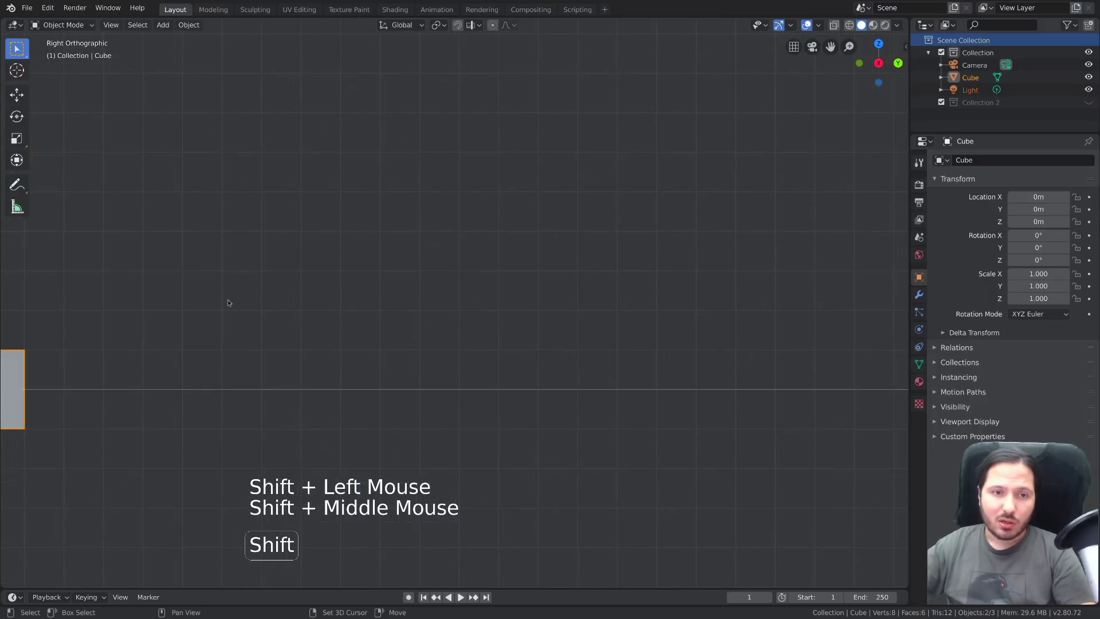
middle_click(363, 316)
key("KP_Decimal")
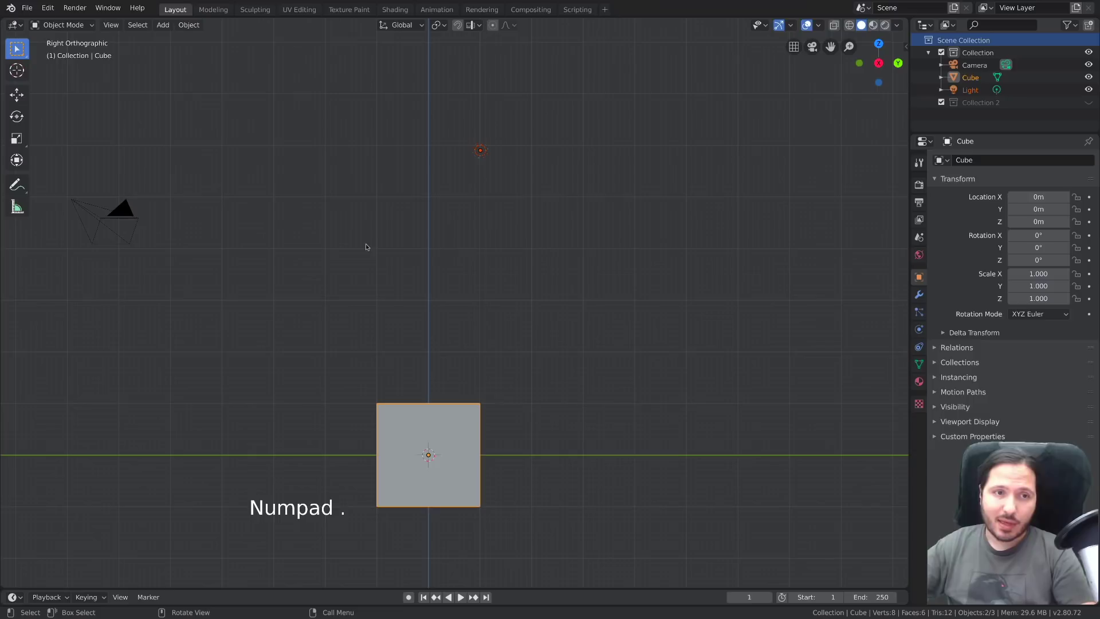
scroll("down", 3)
scroll("up", 3)
left_click(477, 197)
left_click(117, 25)
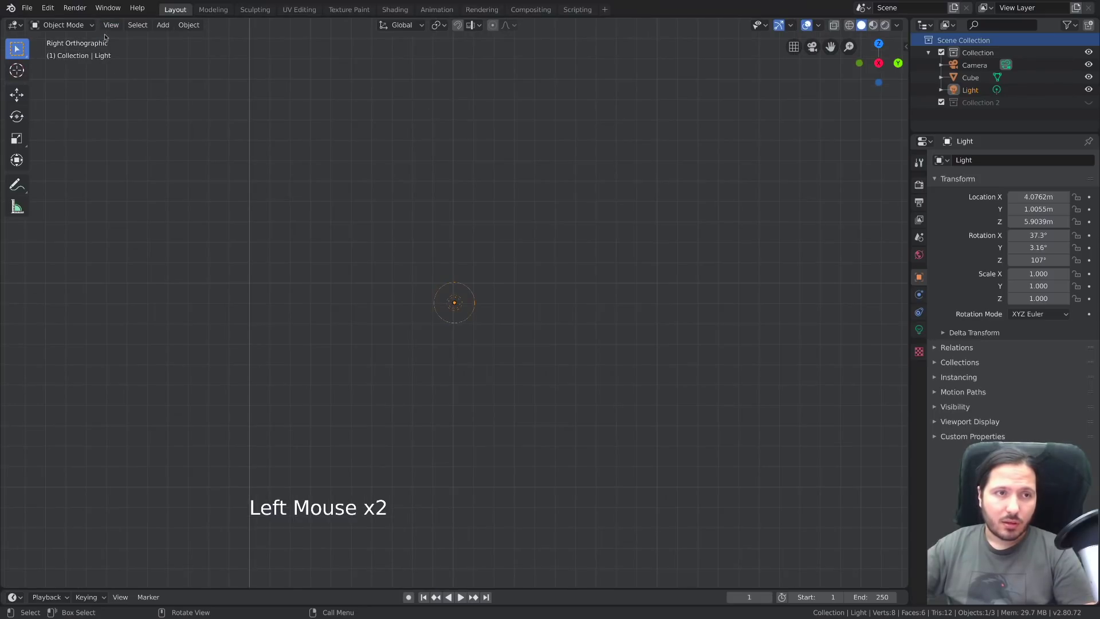
Step: Zoom out until the cube, light and camera all fit in the right-side view
left_click(112, 26)
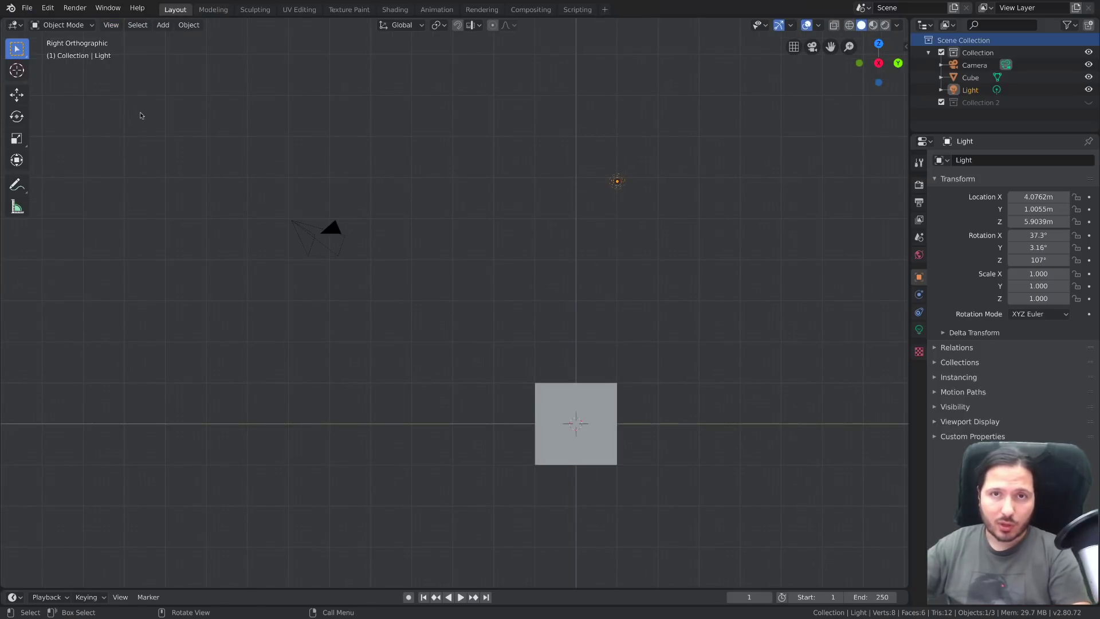
left_click(404, 224)
scroll("up", 3)
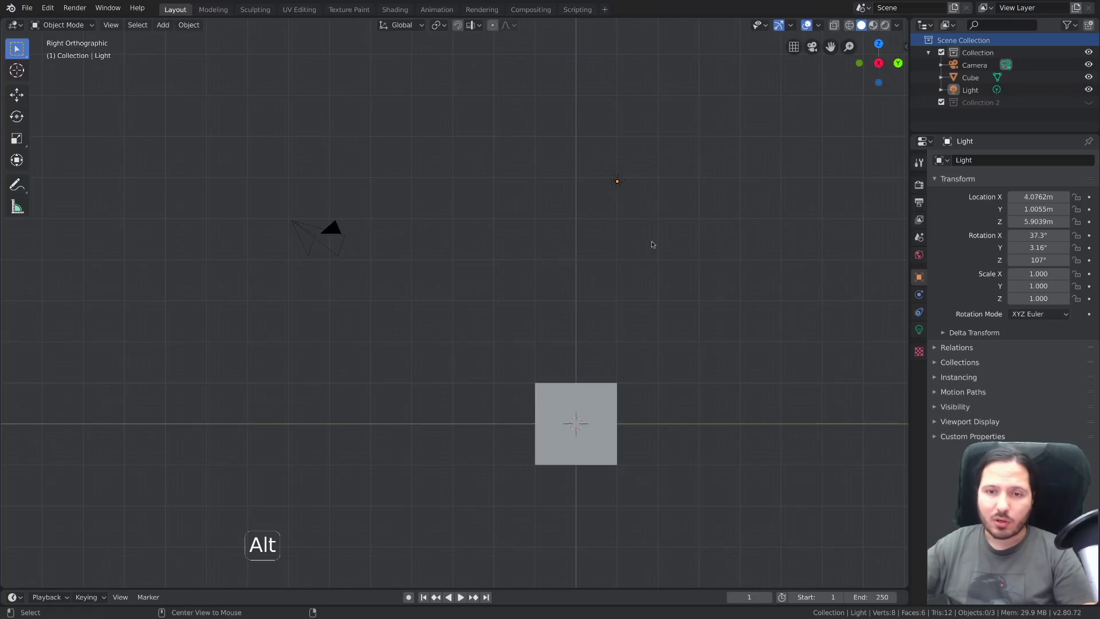
Step: Pan the cube to the centre and snap the view round to the front
middle_click(659, 193)
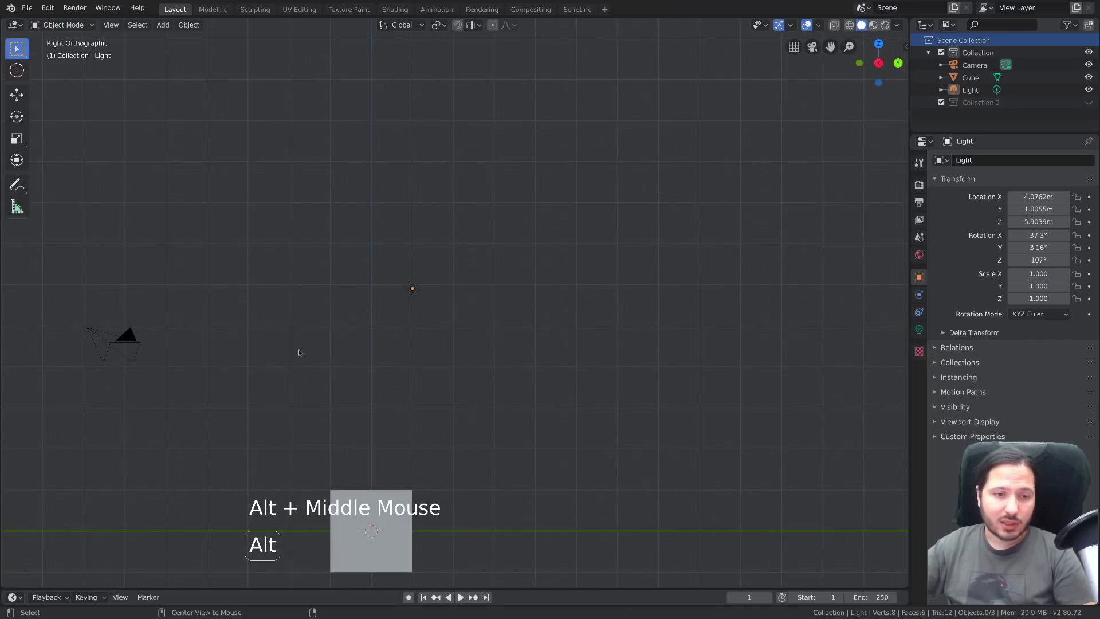
middle_click(221, 361)
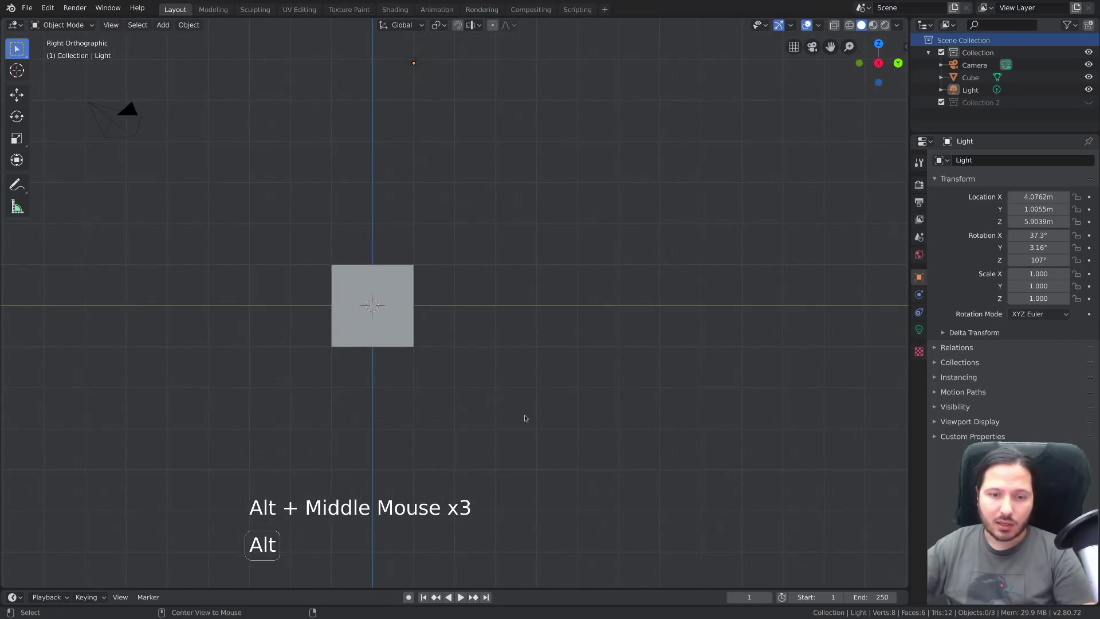
middle_click(275, 302)
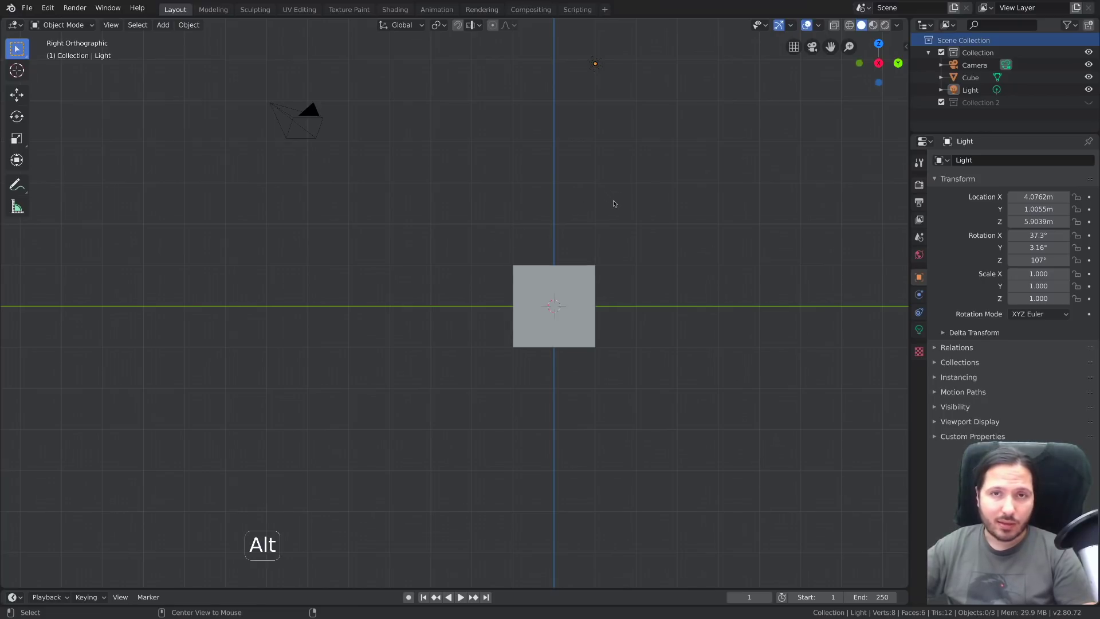
middle_click(616, 145)
middle_click(542, 194)
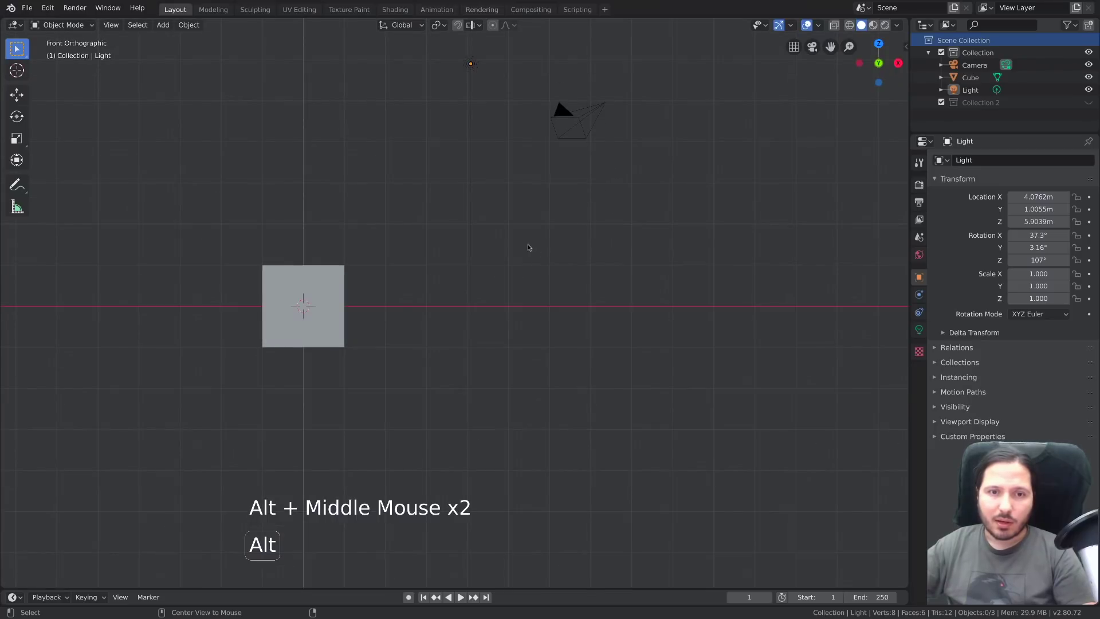
Step: Orbit on round to the left view, then snap back to the front view
middle_click(647, 250)
middle_click(528, 245)
middle_click(538, 331)
middle_click(578, 237)
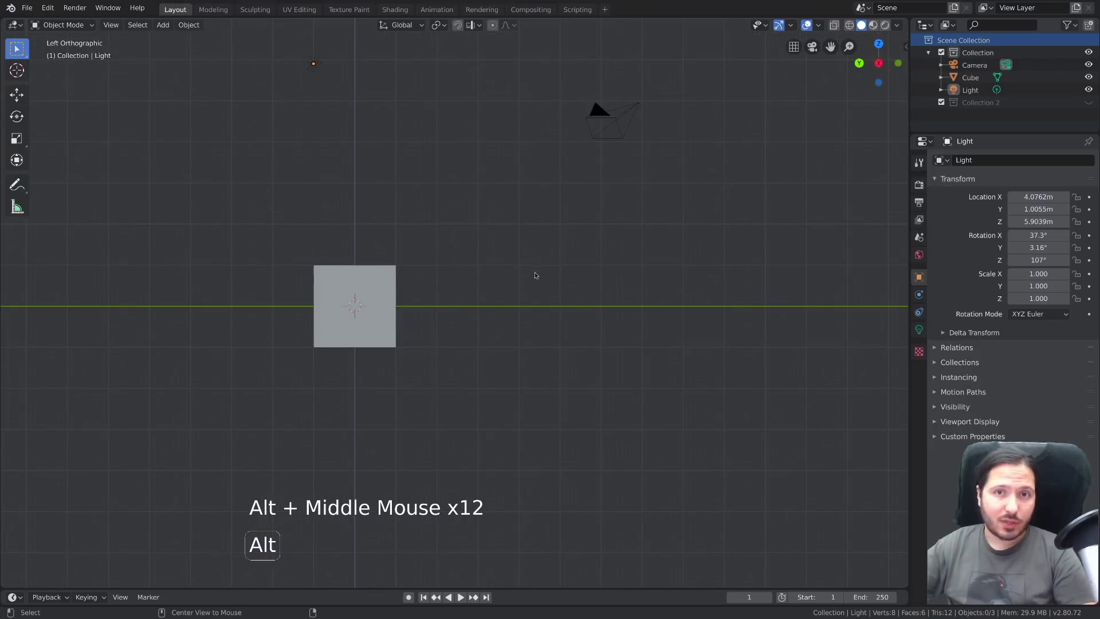
middle_click(534, 216)
middle_click(572, 248)
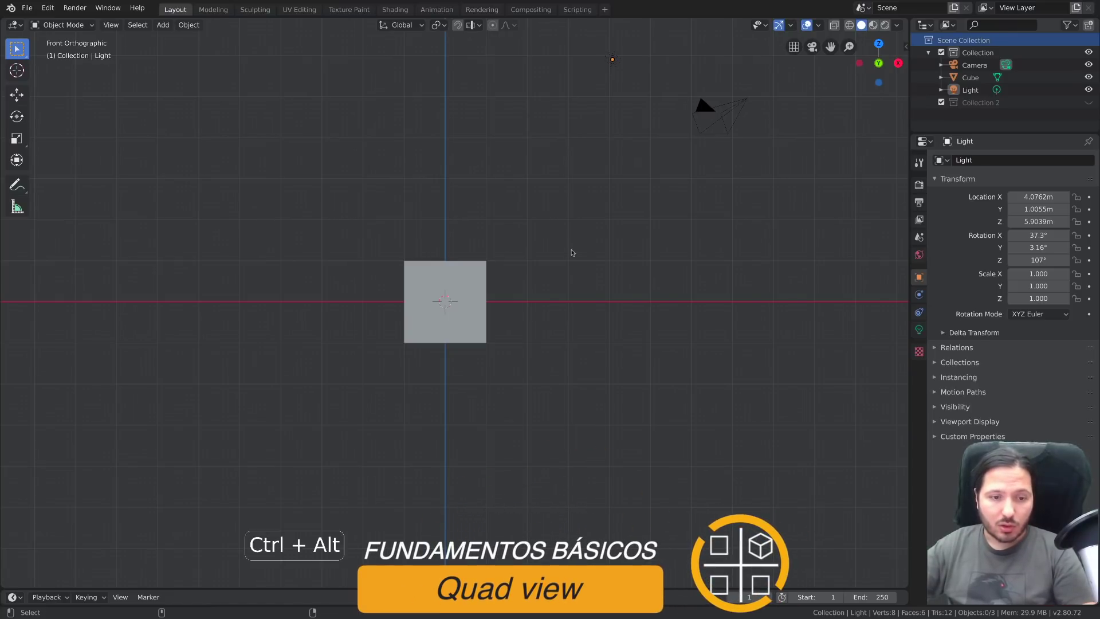
Step: Toggle Quad View on and off with Ctrl+Alt+Q, then show Toggle Quad View under View > Area
key("ctrl+alt+q")
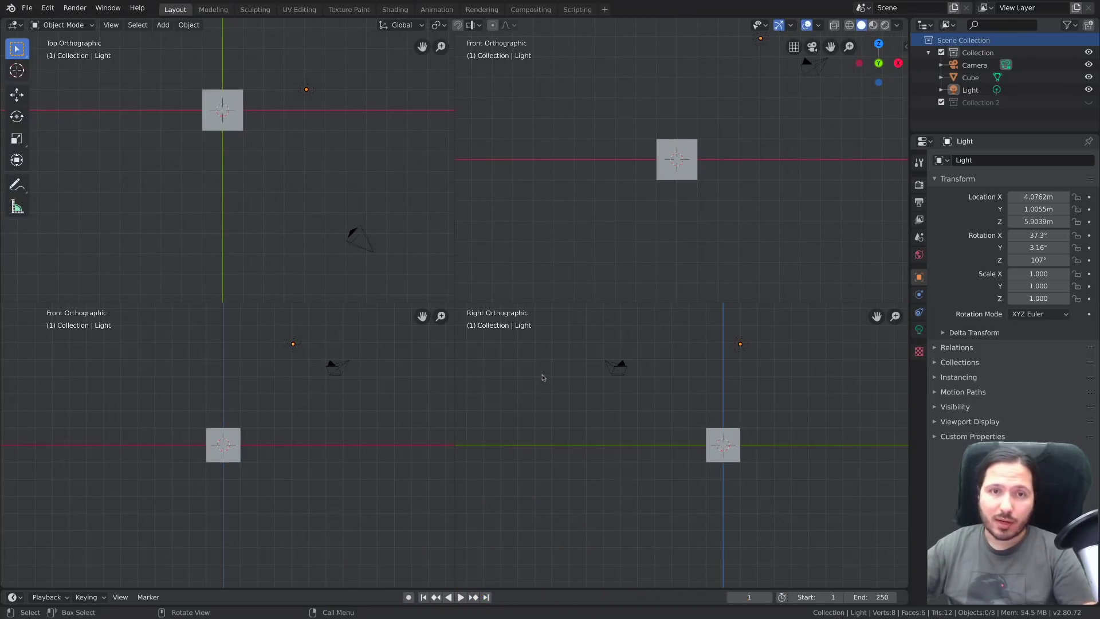
key("ctrl+alt+q")
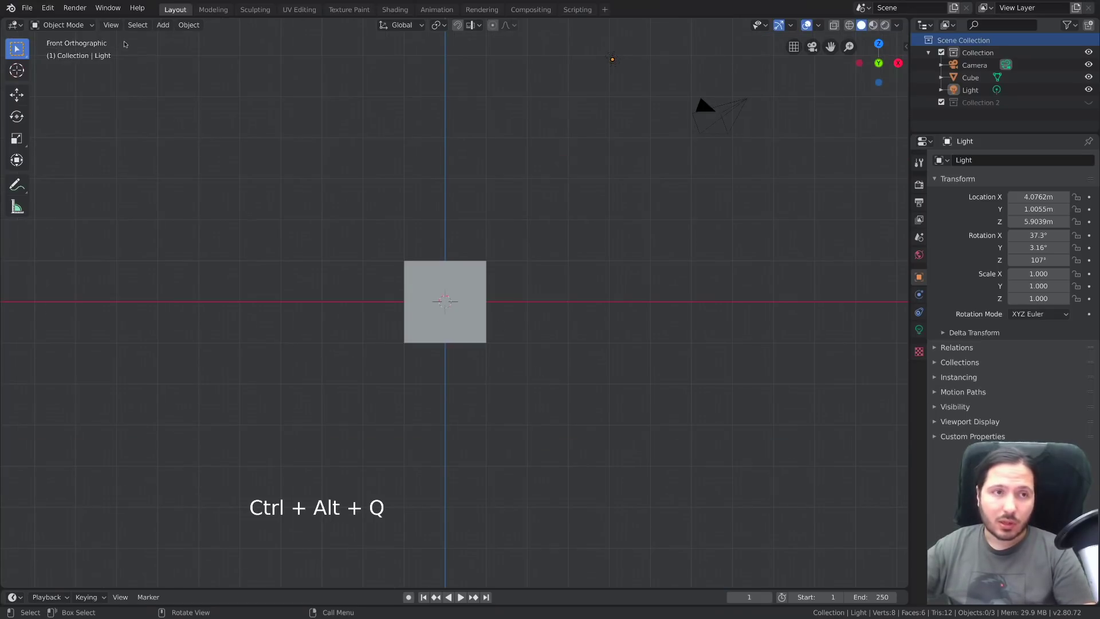
left_click(116, 28)
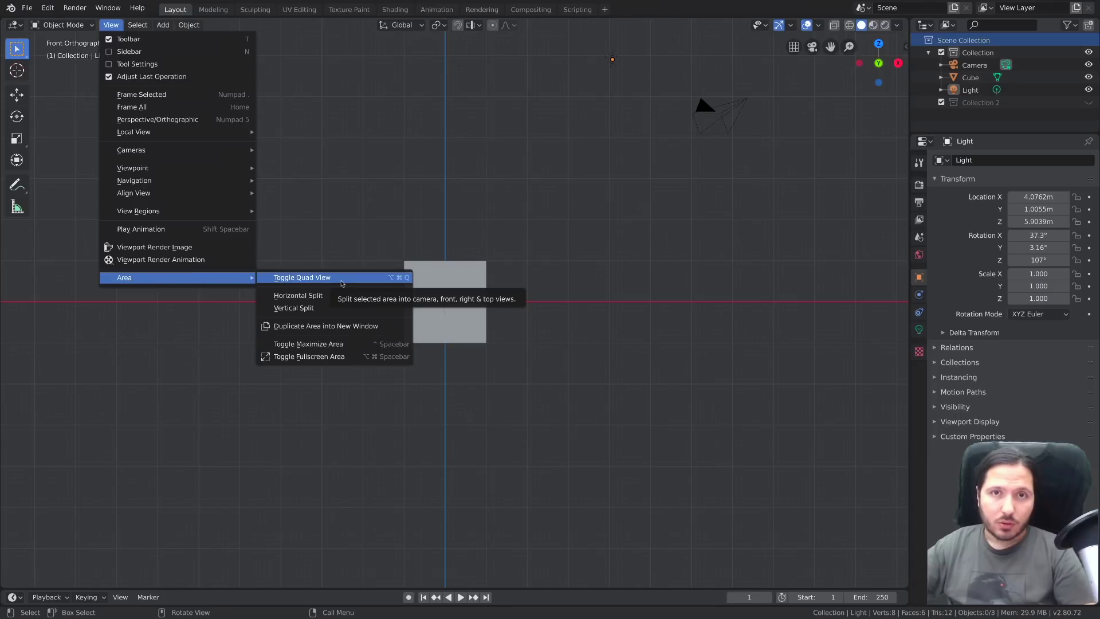